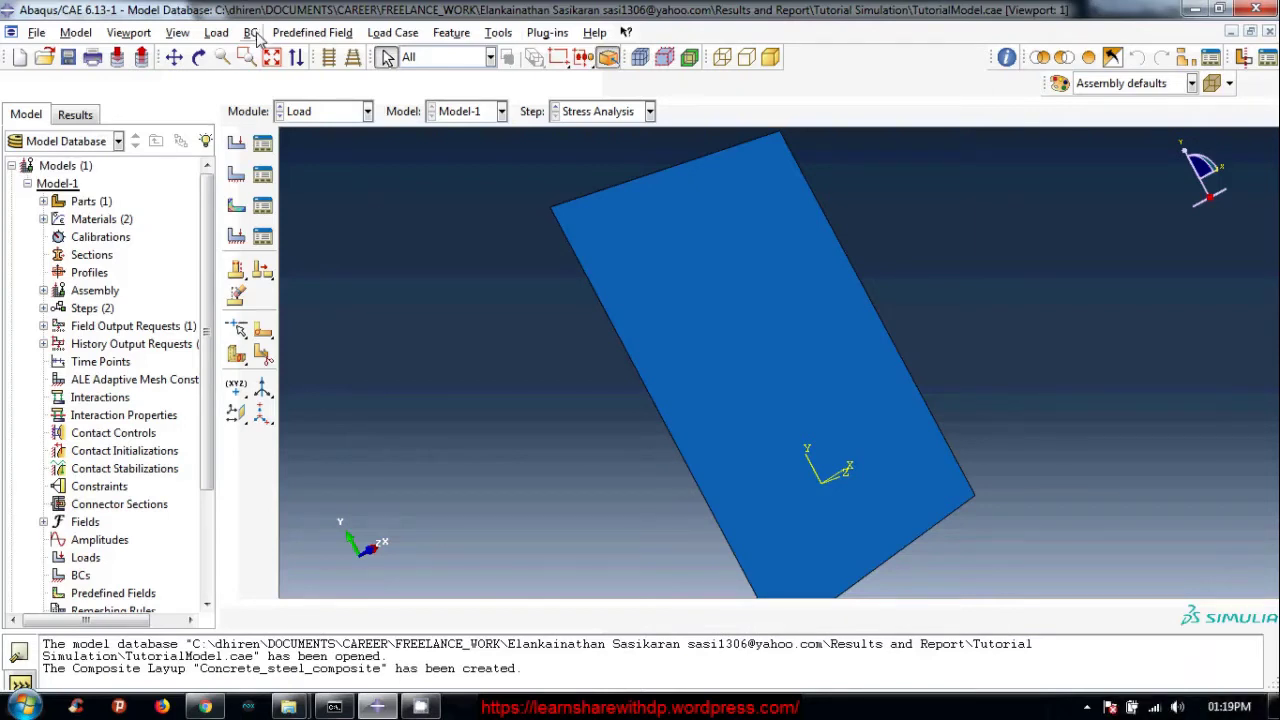
Create a boundary condition named Fixed_boundary_condition in the Initial step, Symmetry/Antisymmetry/Encastre type.
{"action": "left_click", "coordinate": [264, 31]}
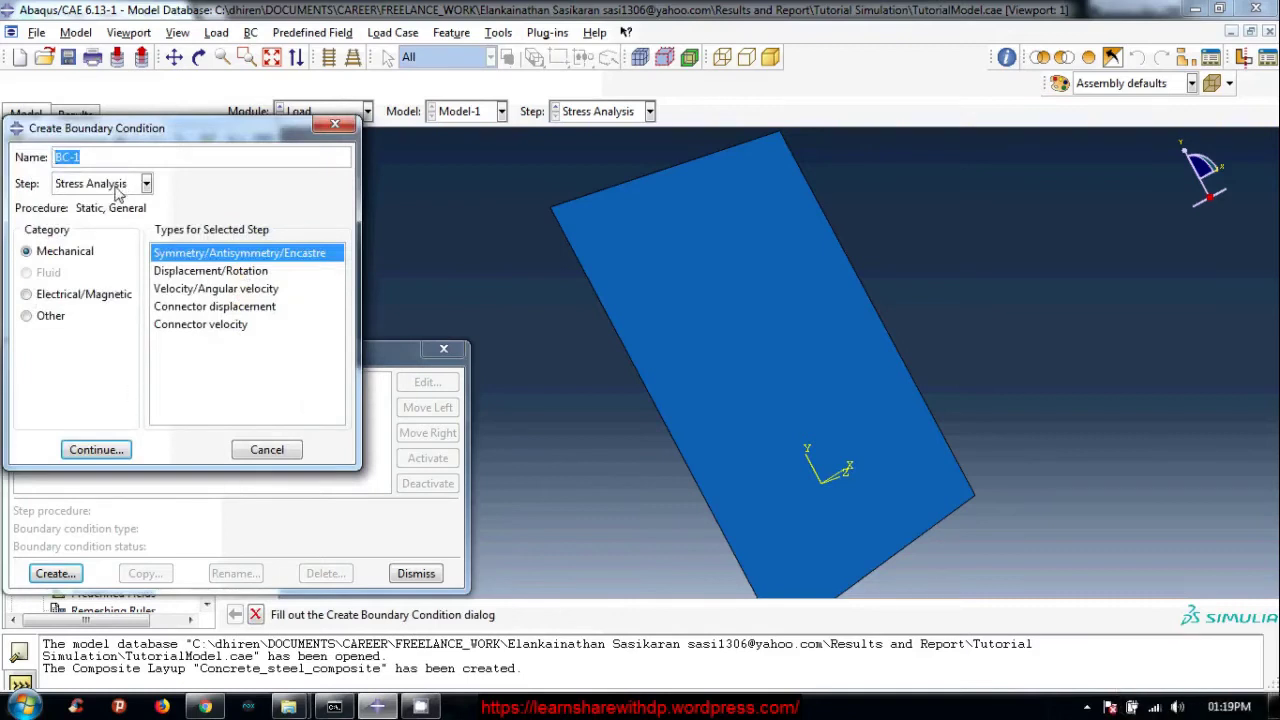
{"action": "left_click", "coordinate": [107, 187]}
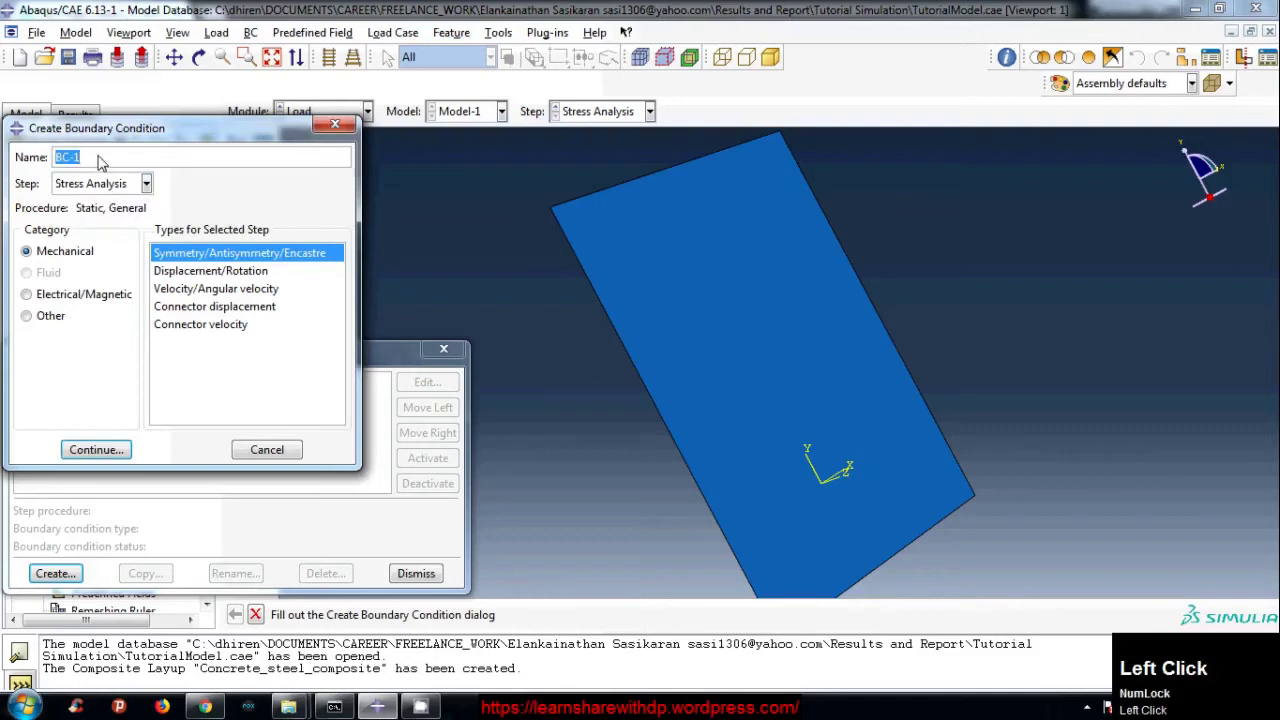
{"action": "key", "text": "BackSpace"}
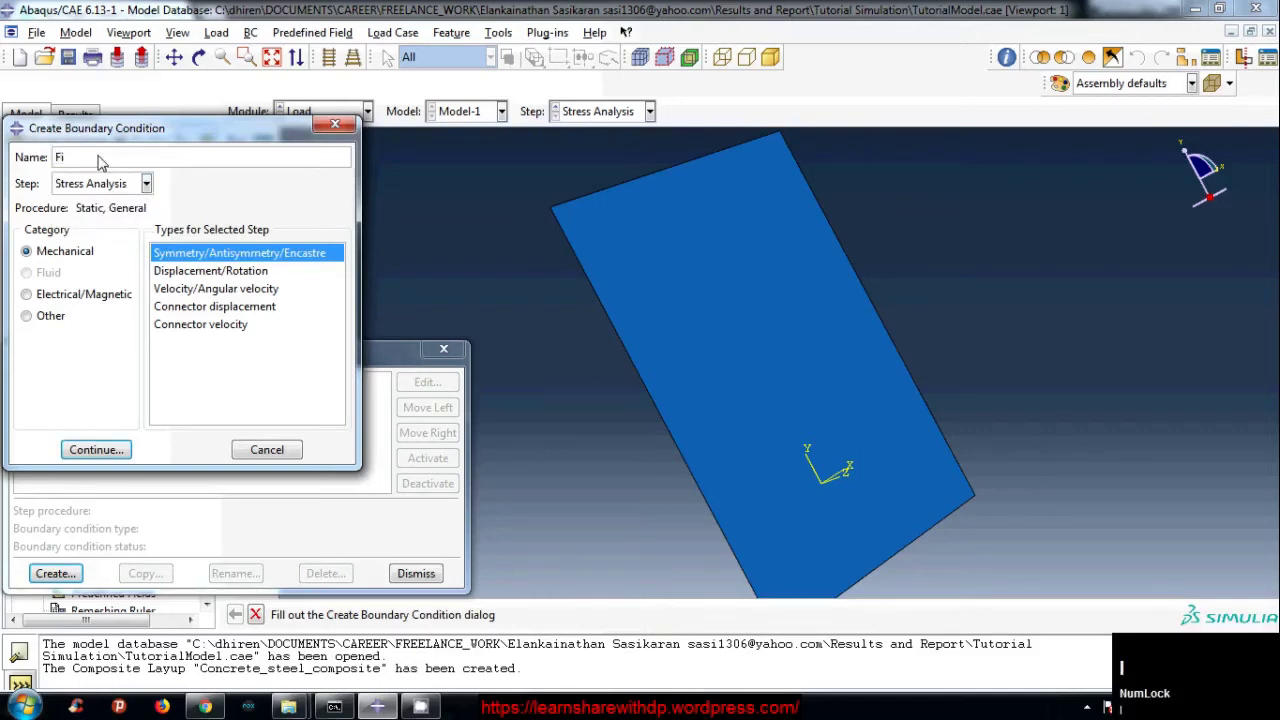
{"action": "type", "text": "ixed"}
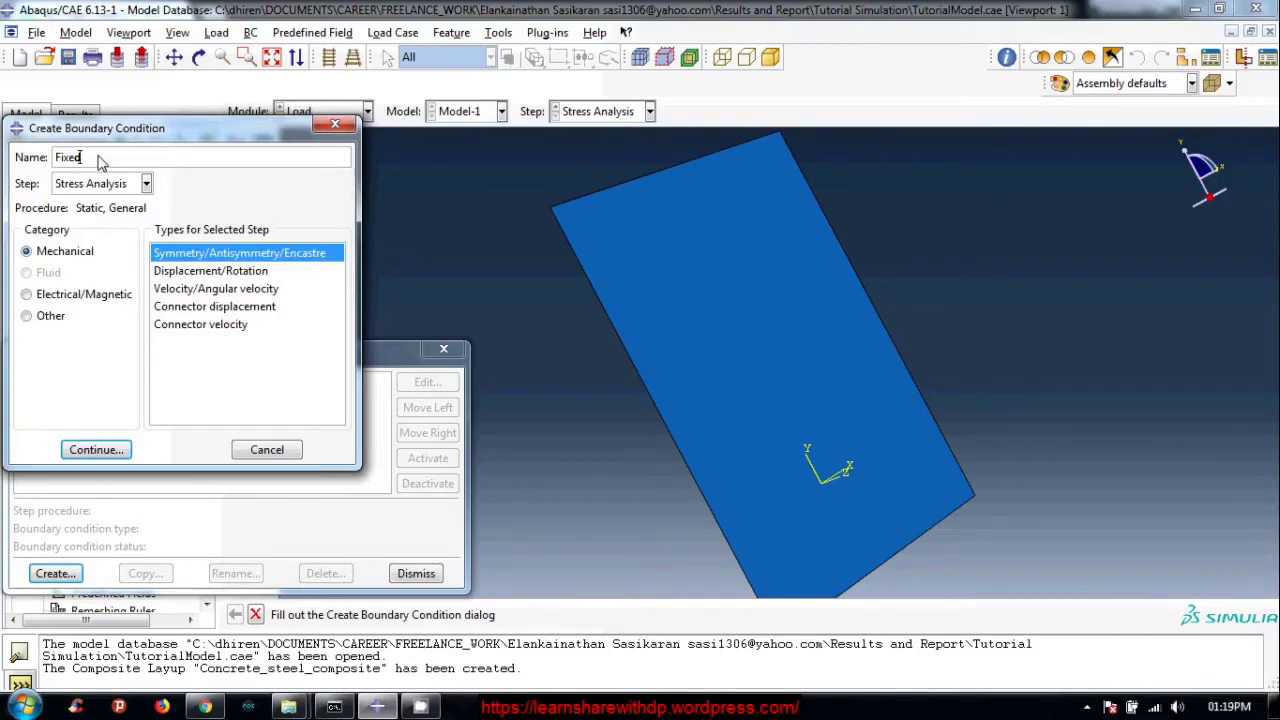
{"action": "type", "text": "-"}
{"action": "key", "text": "shift+-"}
{"action": "type", "text": "oundary"}
{"action": "key", "text": "shift+-"}
{"action": "type", "text": "ndition"}
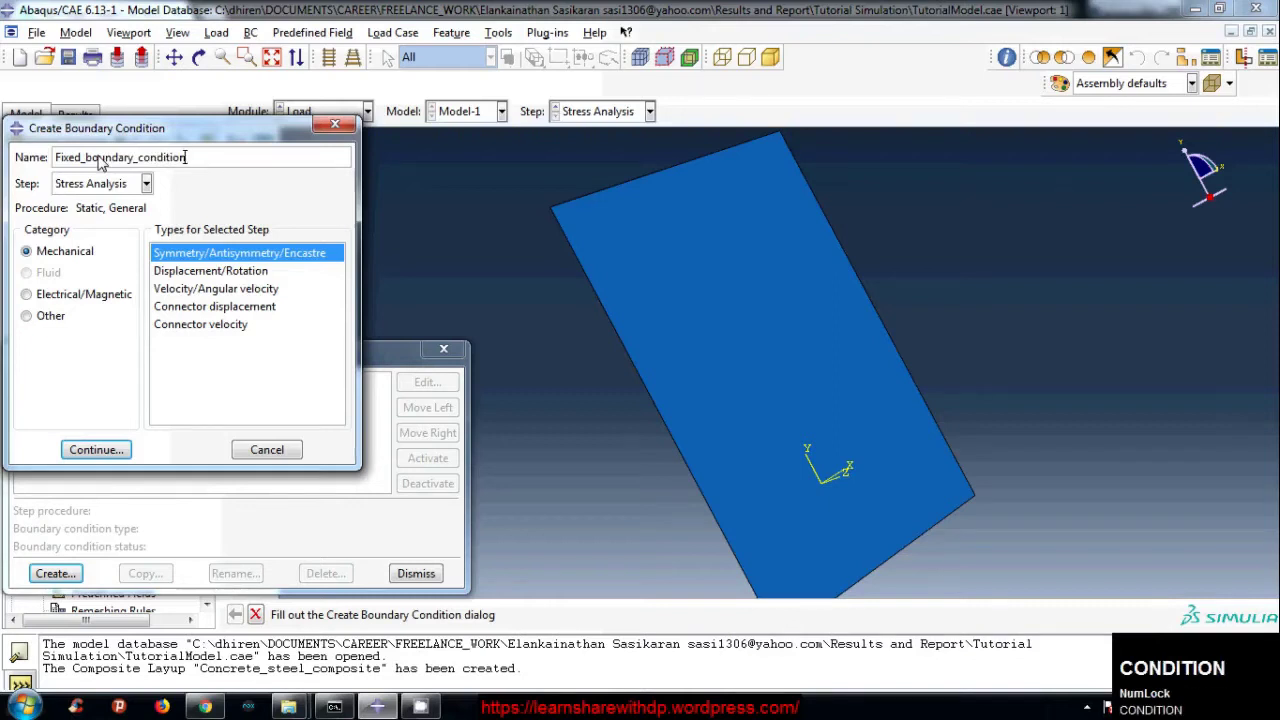
{"action": "left_click", "coordinate": [203, 182]}
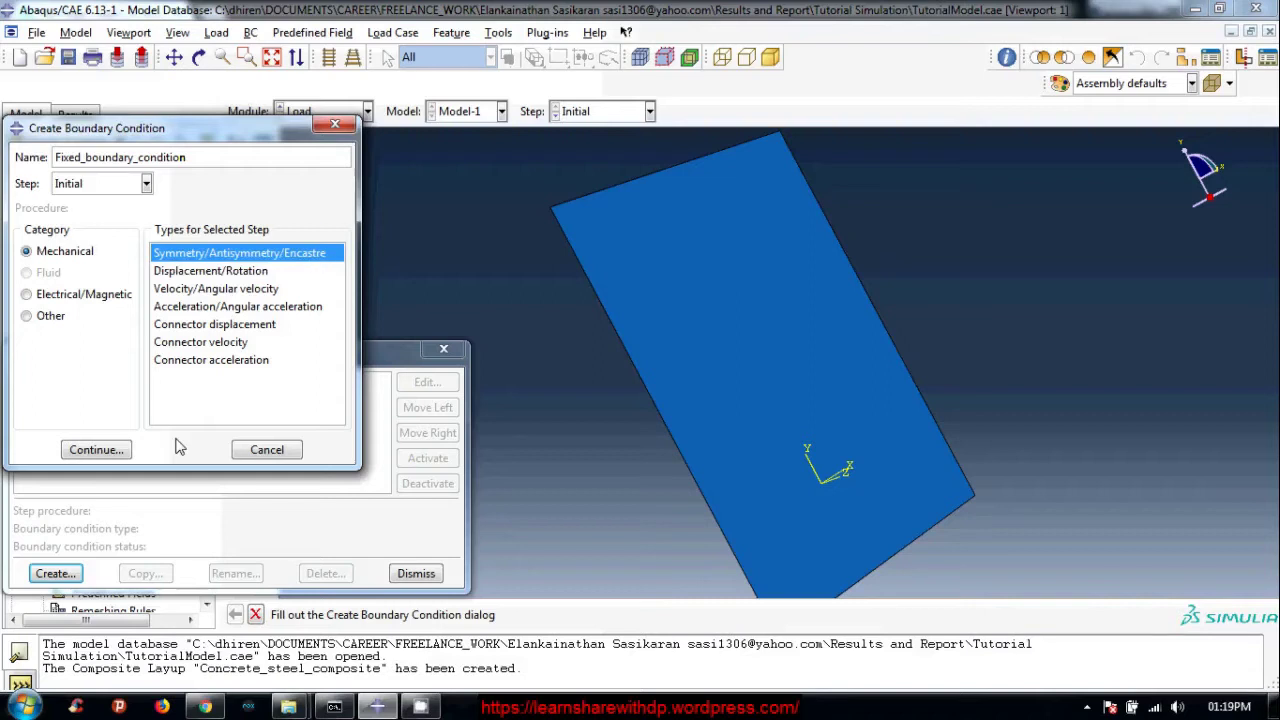
Continue to region selection and pick the slab's left and top edges.
{"action": "left_click", "coordinate": [109, 453]}
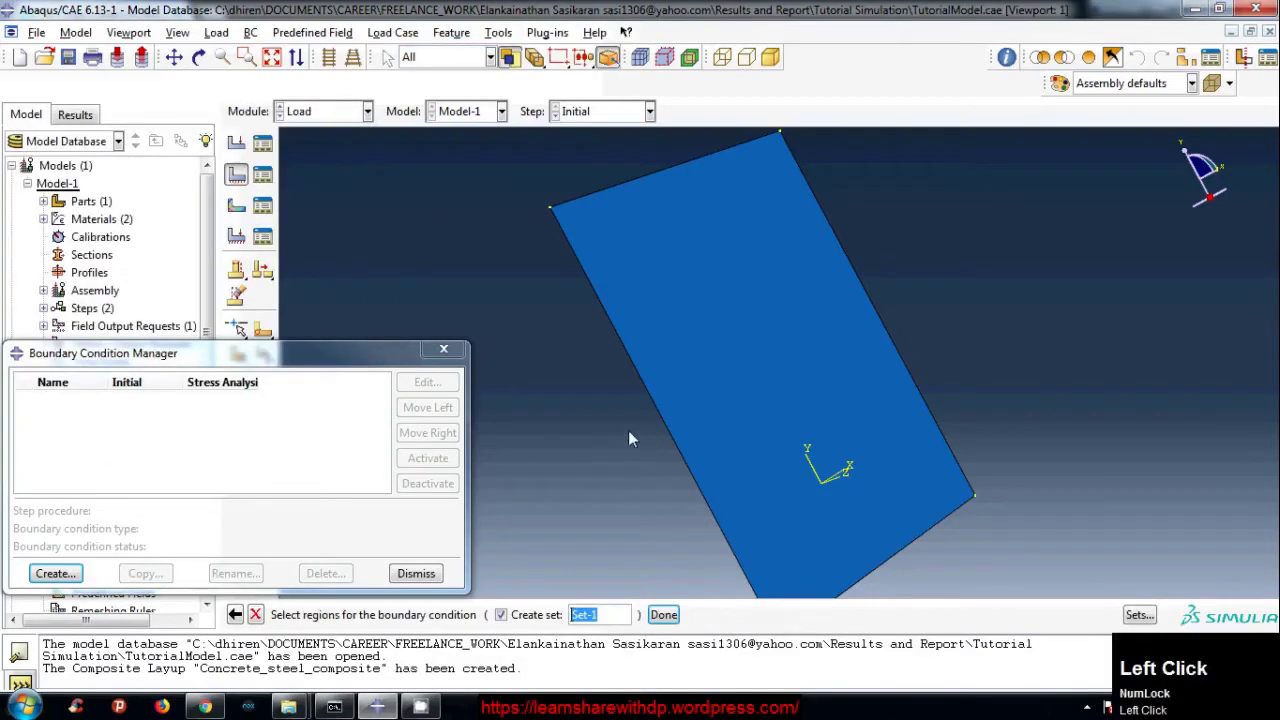
{"action": "scroll", "scroll_direction": "down", "scroll_amount": 3}
{"action": "scroll", "scroll_direction": "up", "scroll_amount": 3}
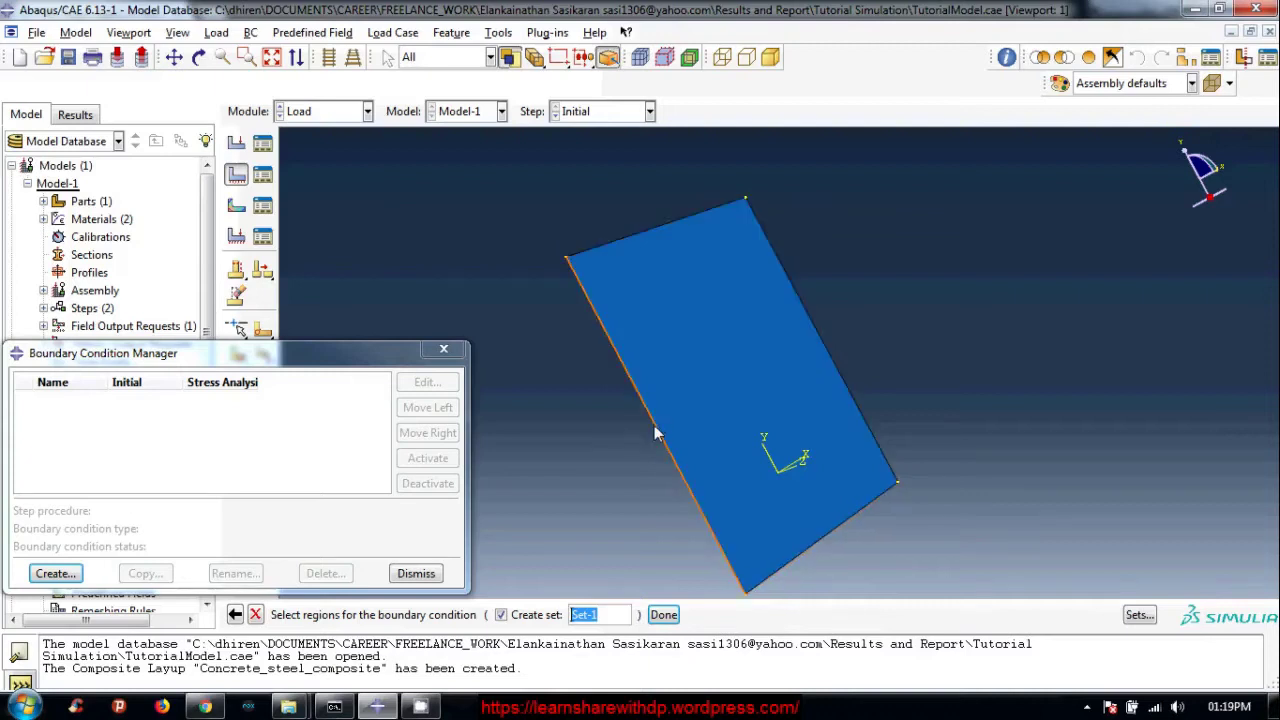
{"action": "left_click", "coordinate": [658, 430]}
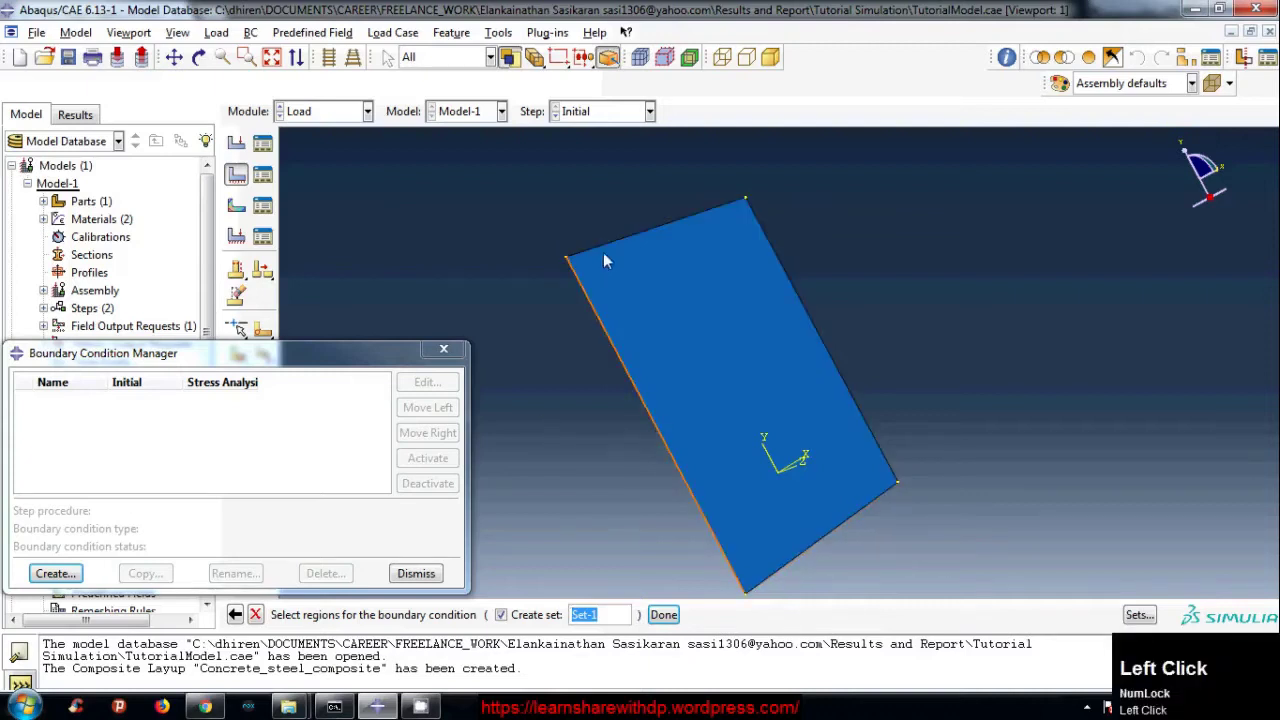
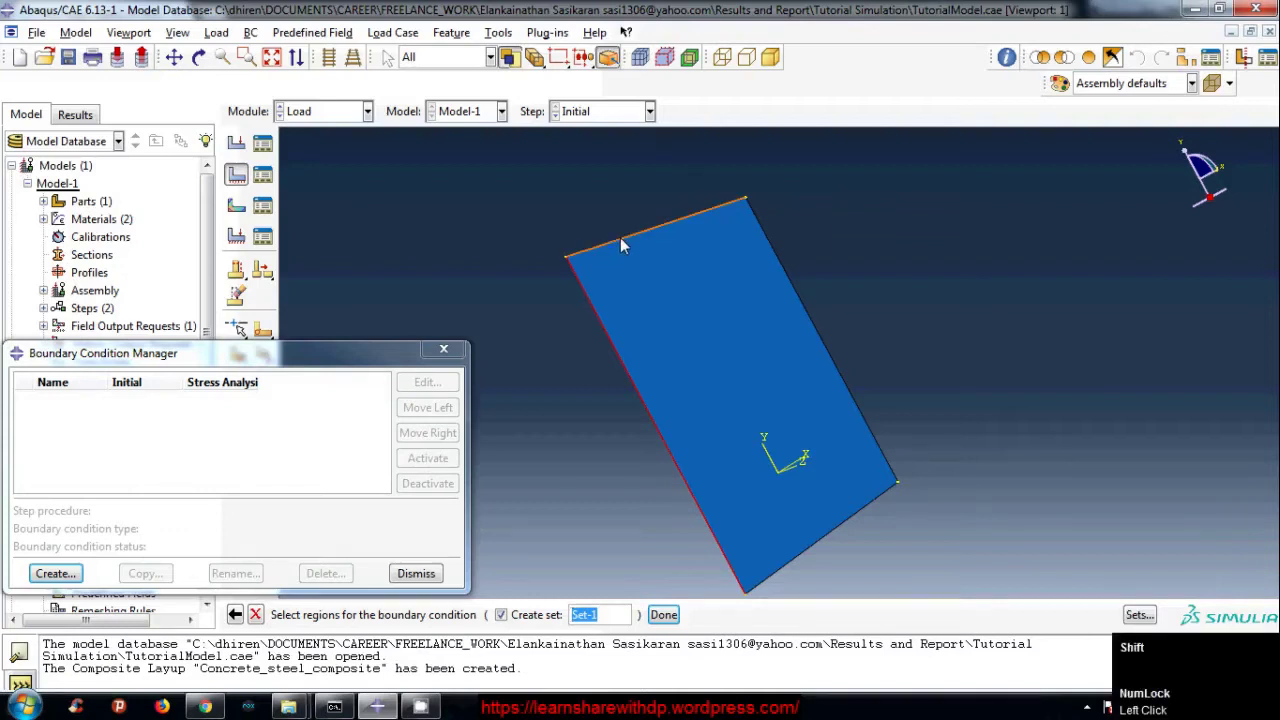
{"action": "left_click", "coordinate": [625, 243]}
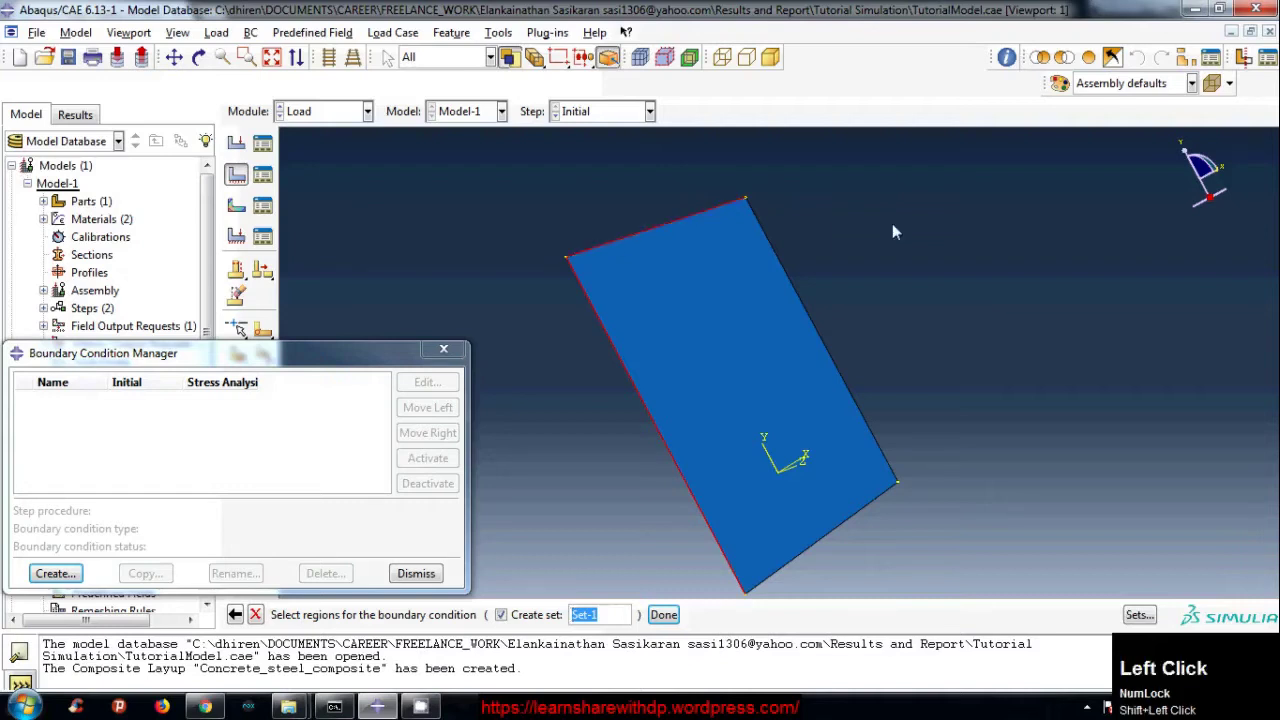
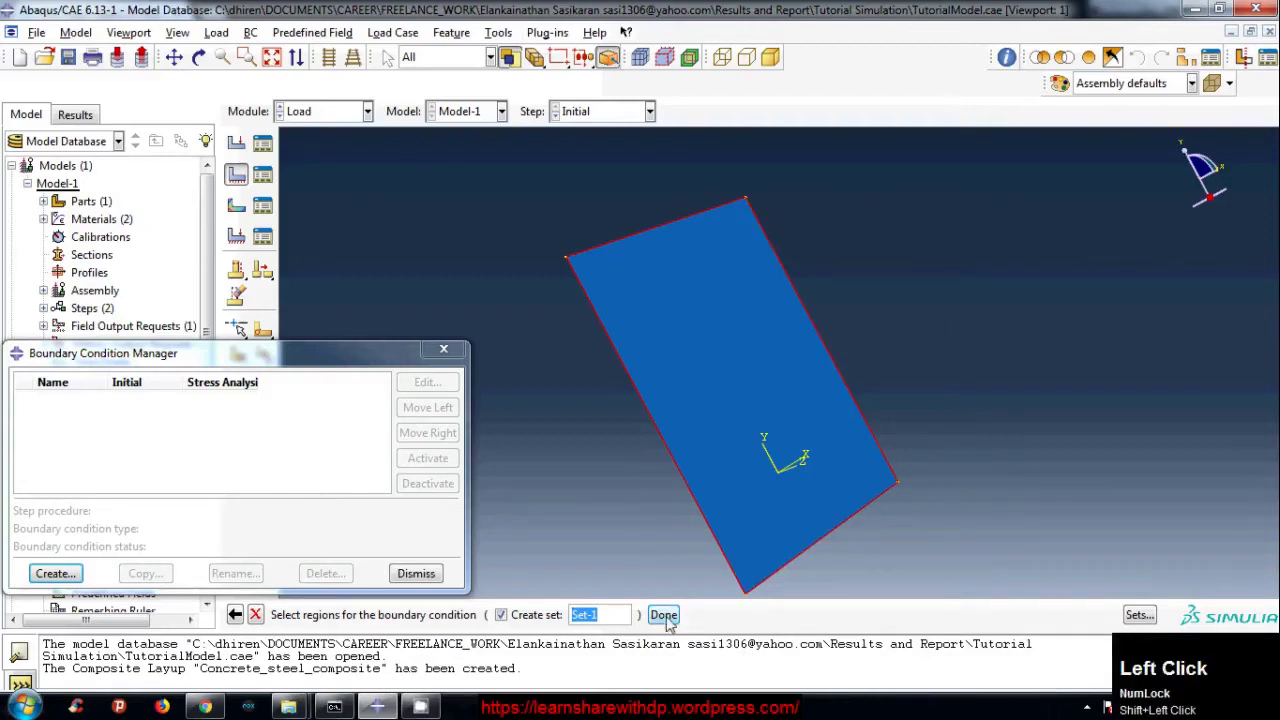
Finish the edge selection and apply ENCASTRE (U1=U2=U3=UR1=UR2=UR3=0) to the slab edges.
{"action": "left_click", "coordinate": [673, 617]}
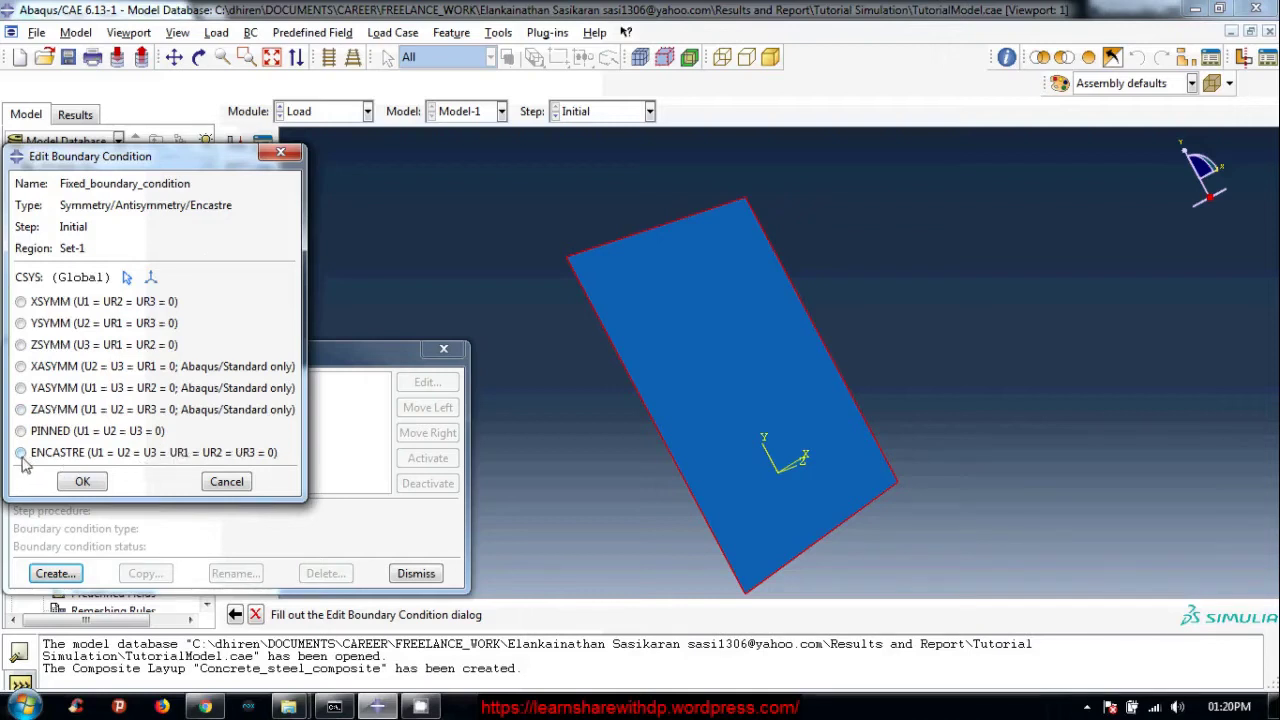
{"action": "left_click", "coordinate": [23, 457]}
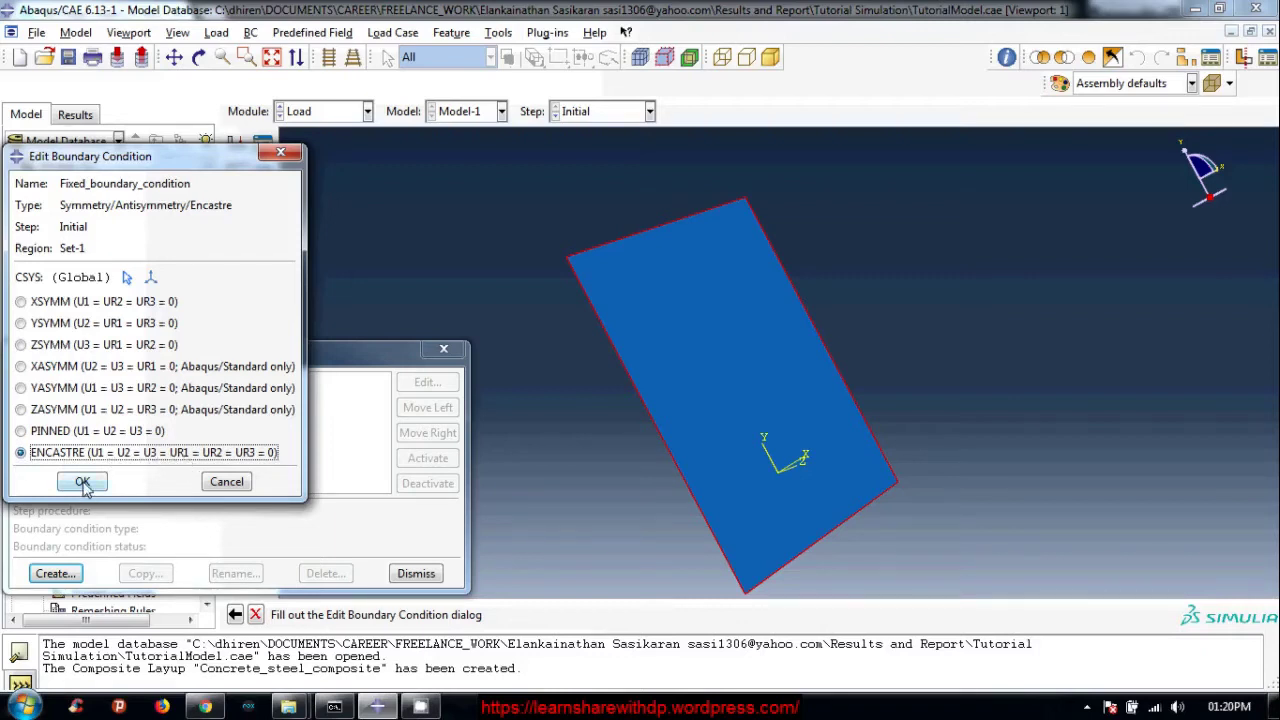
{"action": "left_click", "coordinate": [96, 486]}
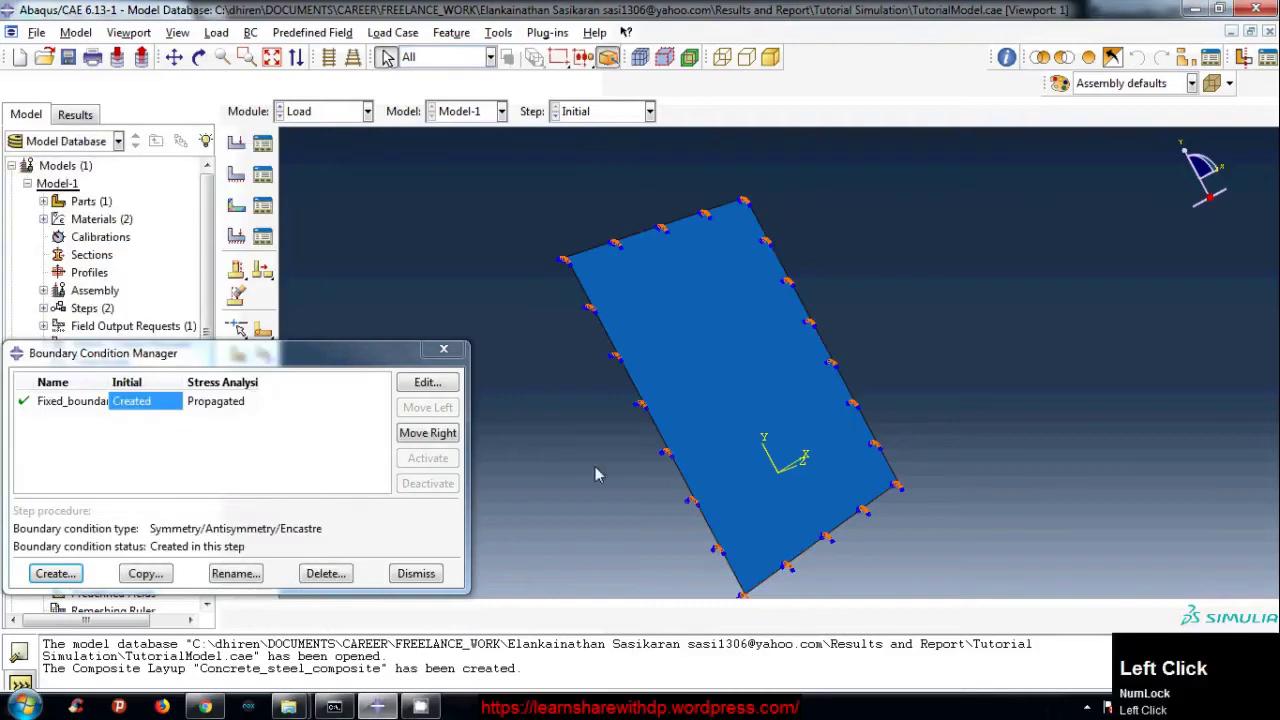
Close the Boundary Condition Manager and rotate/zoom the slab to inspect the encastre markers.
{"action": "left_click", "coordinate": [449, 353]}
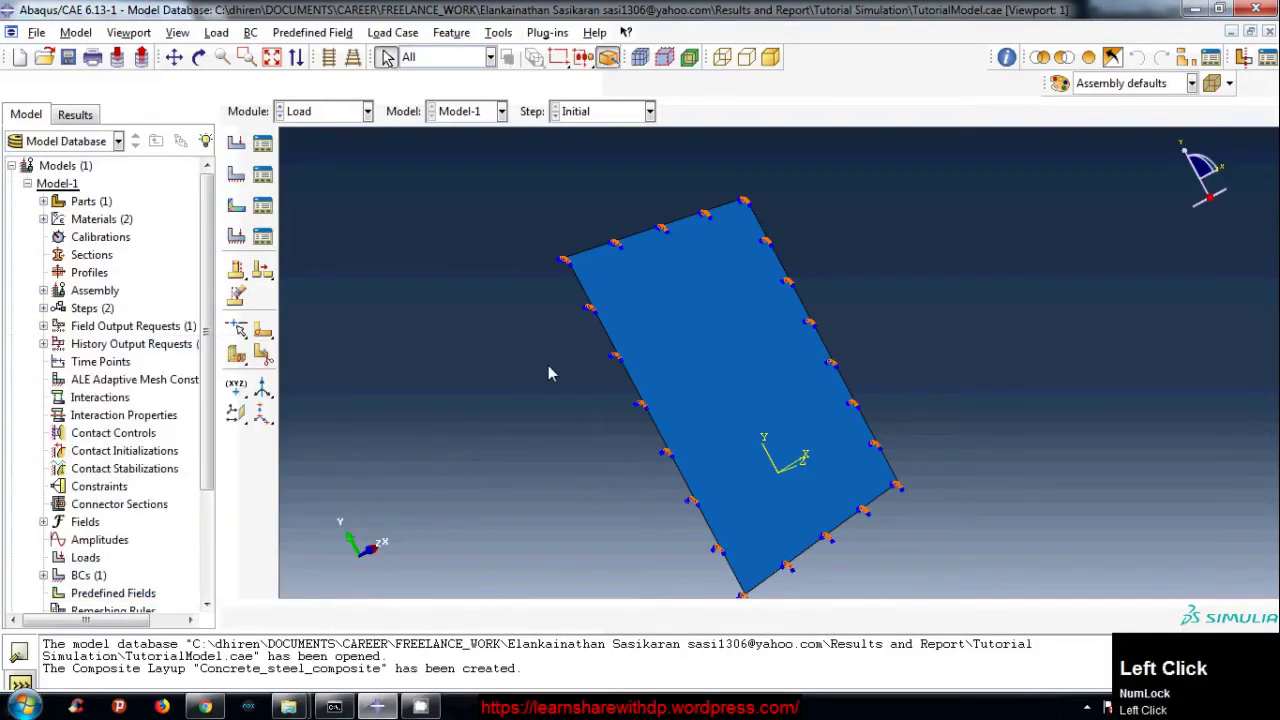
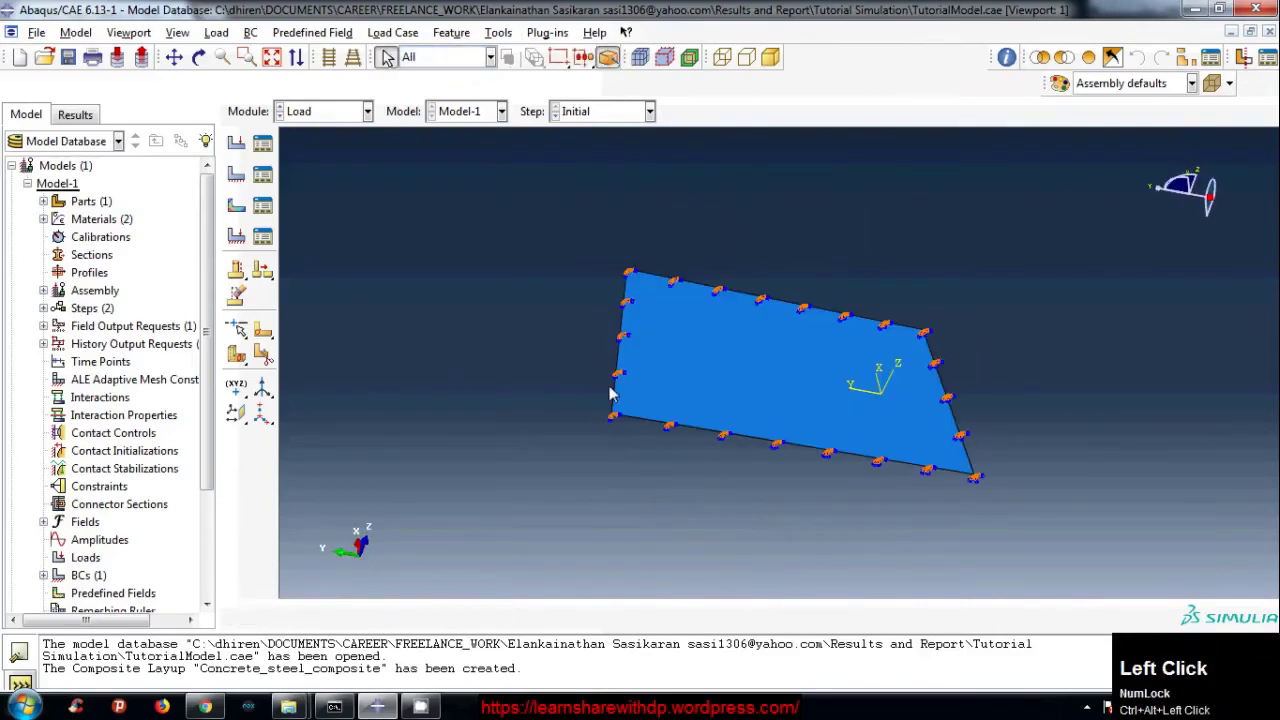
{"action": "scroll", "scroll_direction": "up", "scroll_amount": 3}
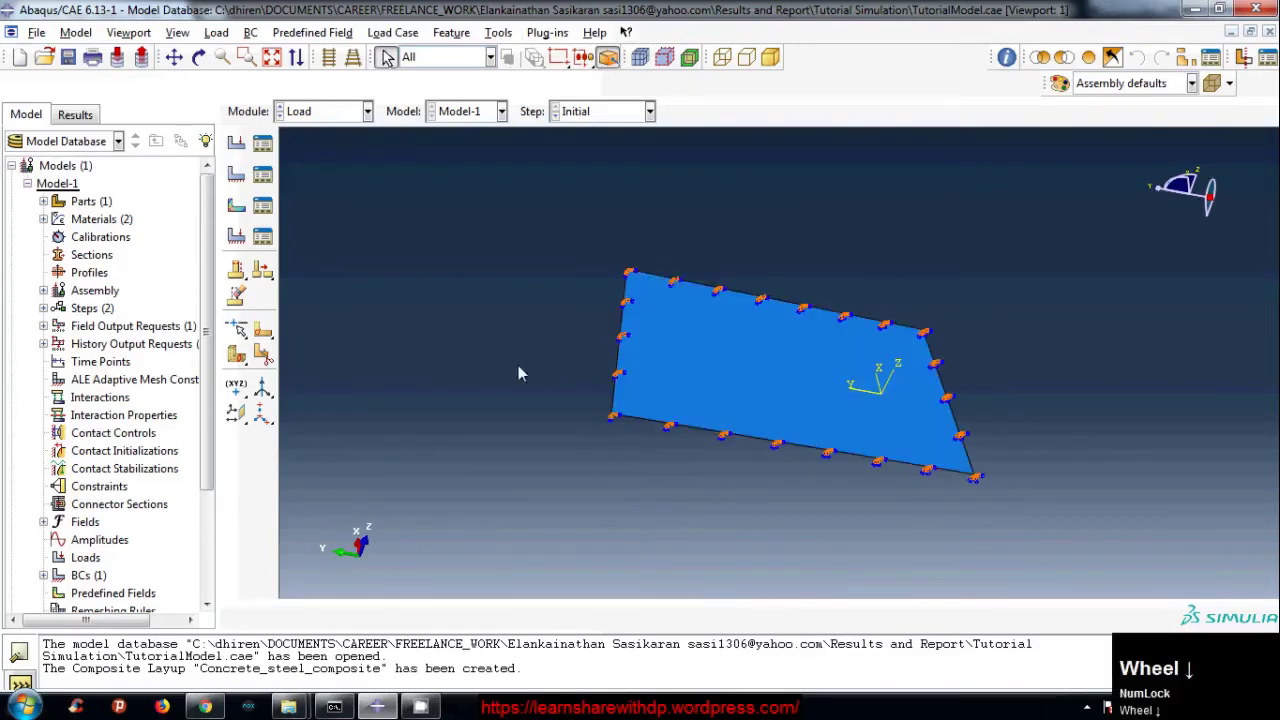
{"action": "key", "text": "ctrl+Num_Lock"}
{"action": "scroll", "scroll_direction": "down", "scroll_amount": 3}
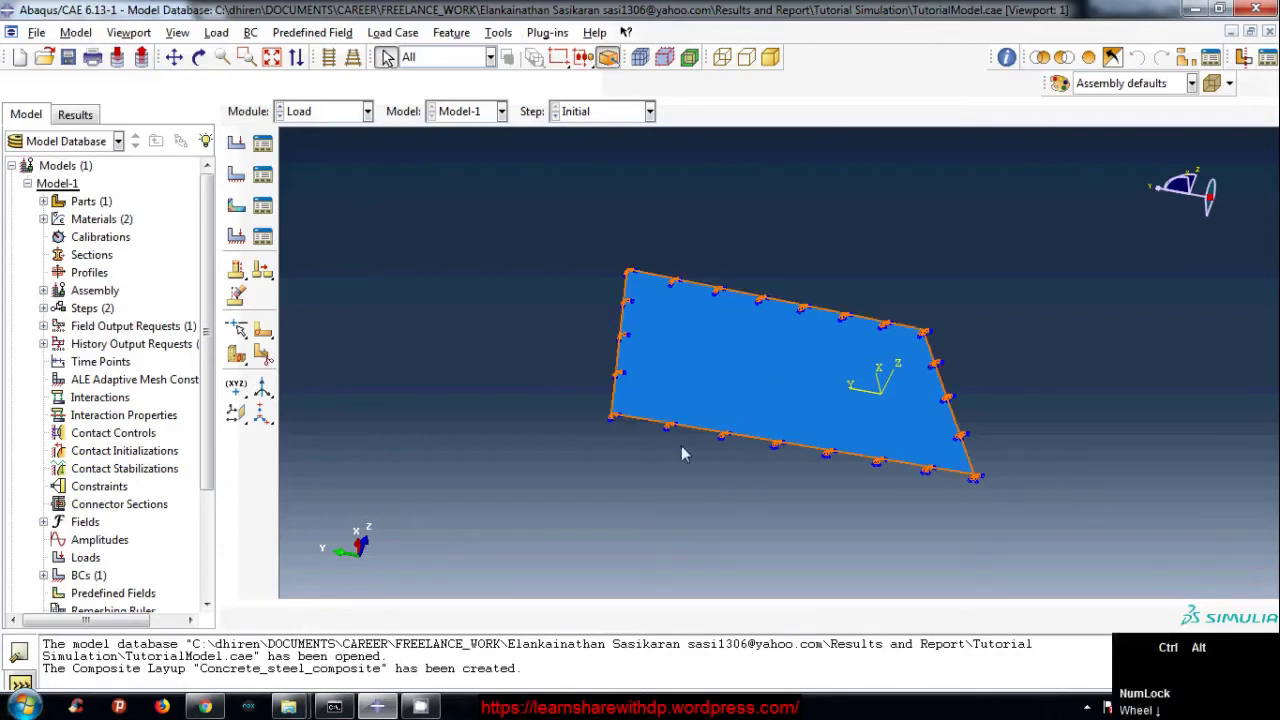
{"action": "left_click_drag", "start_coordinate": [796, 323], "coordinate": [713, 372]}
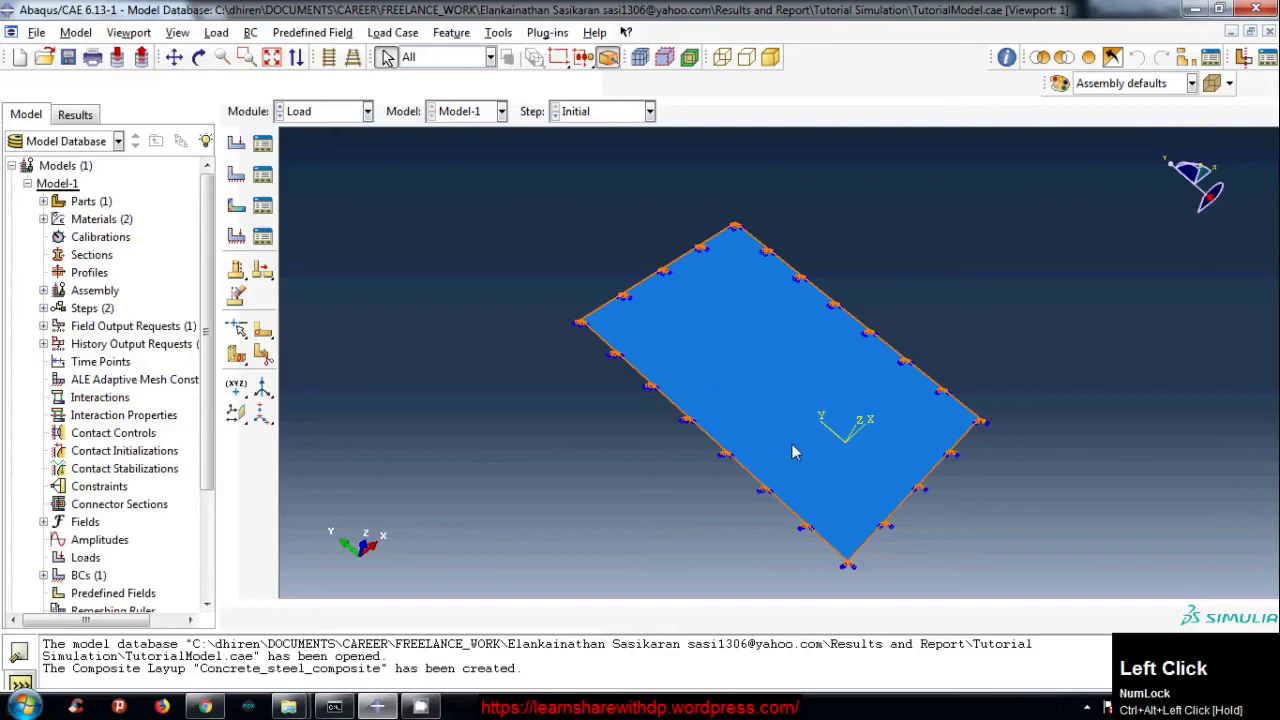
{"action": "scroll", "scroll_direction": "up", "scroll_amount": 3}
{"action": "scroll", "scroll_direction": "down", "scroll_amount": 3}
{"action": "scroll", "scroll_direction": "up", "scroll_amount": 3}
{"action": "scroll", "scroll_direction": "down", "scroll_amount": 3}
{"action": "scroll", "scroll_direction": "up", "scroll_amount": 3}
{"action": "scroll", "scroll_direction": "down", "scroll_amount": 3}
{"action": "left_click", "coordinate": [475, 270]}
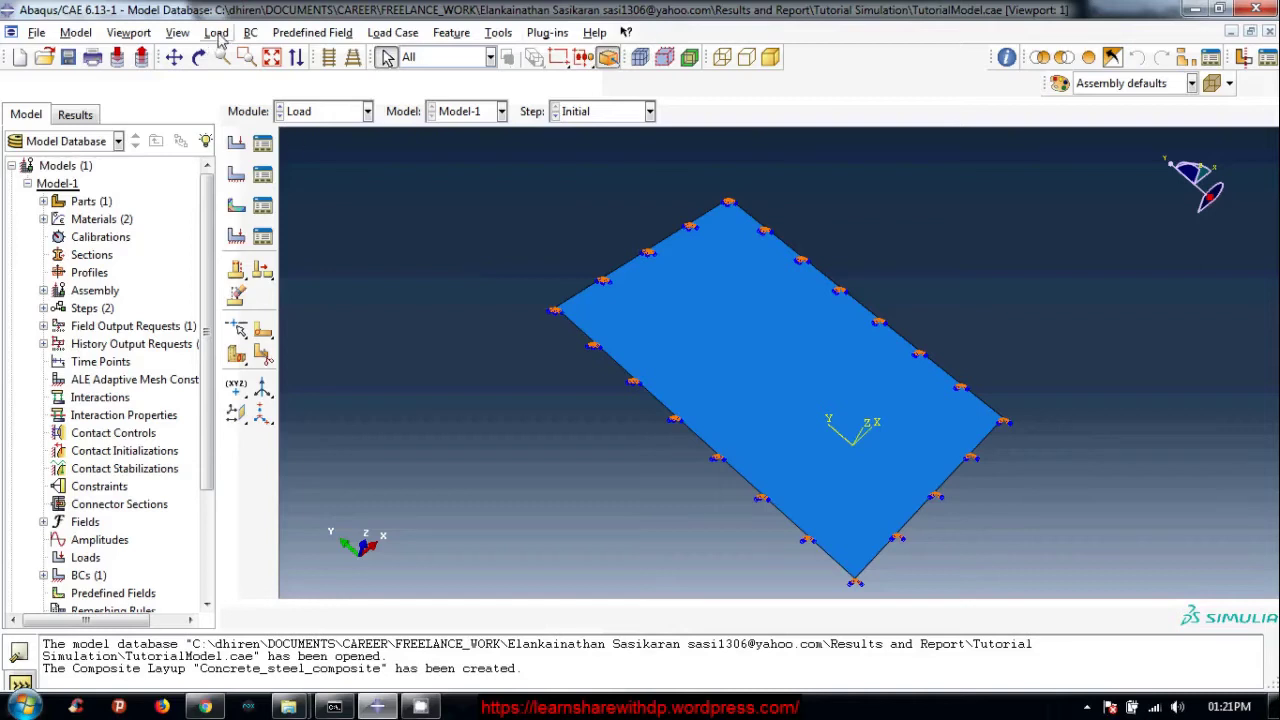
Start a new Mechanical load for the Stress Analysis step and browse the available load types.
{"action": "left_click", "coordinate": [225, 37]}
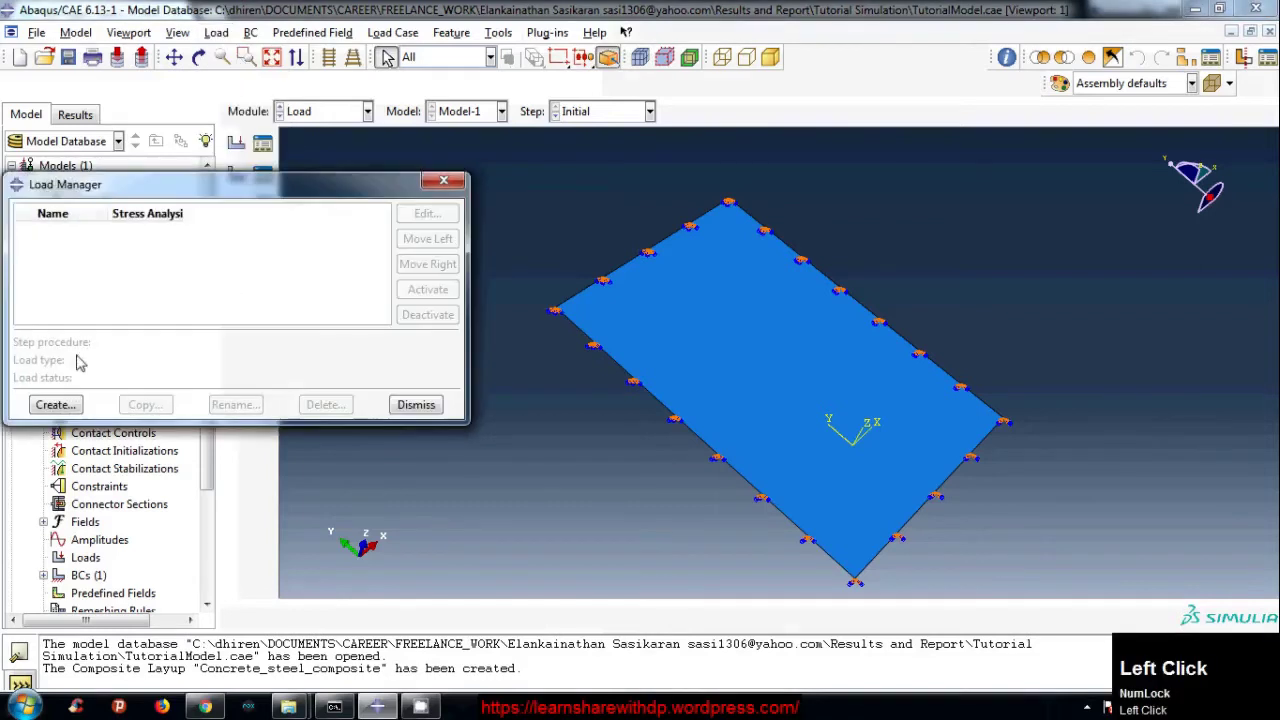
{"action": "left_click_drag", "start_coordinate": [64, 409], "coordinate": [255, 191]}
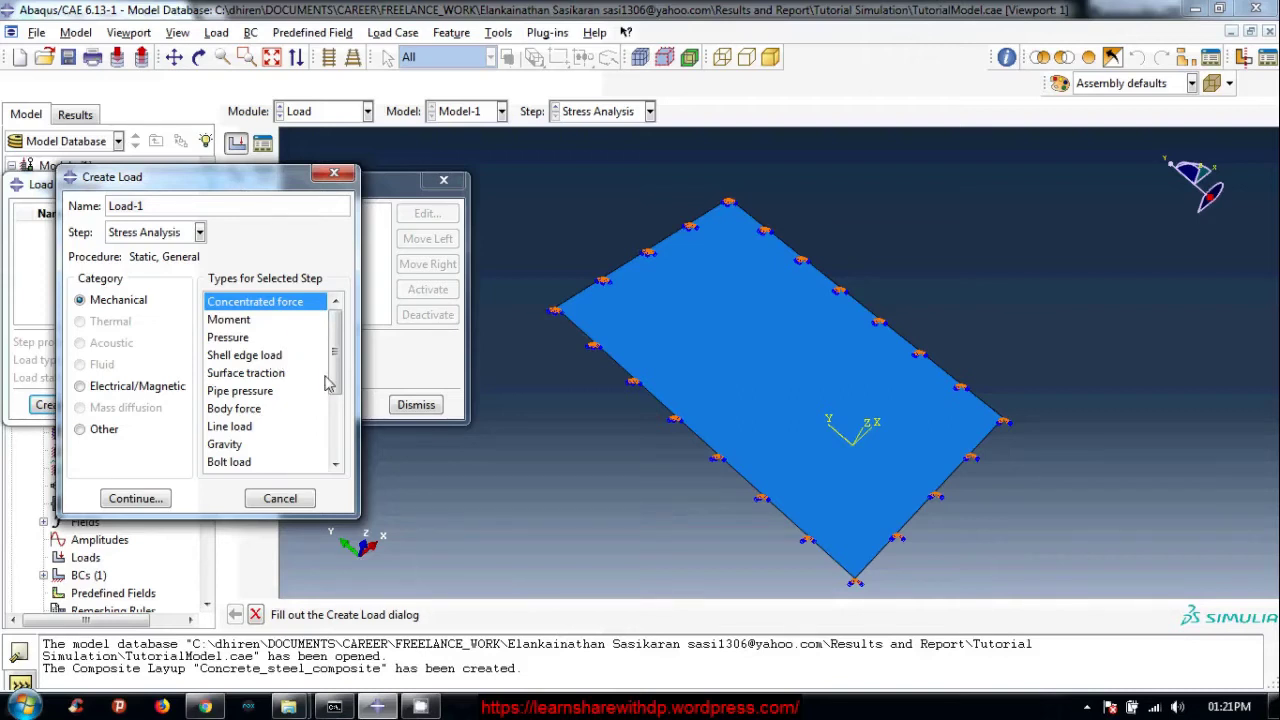
{"action": "left_click_drag", "start_coordinate": [348, 409], "coordinate": [228, 448]}
Choose Gravity as the type for Load-1.
{"action": "left_click", "coordinate": [228, 448]}
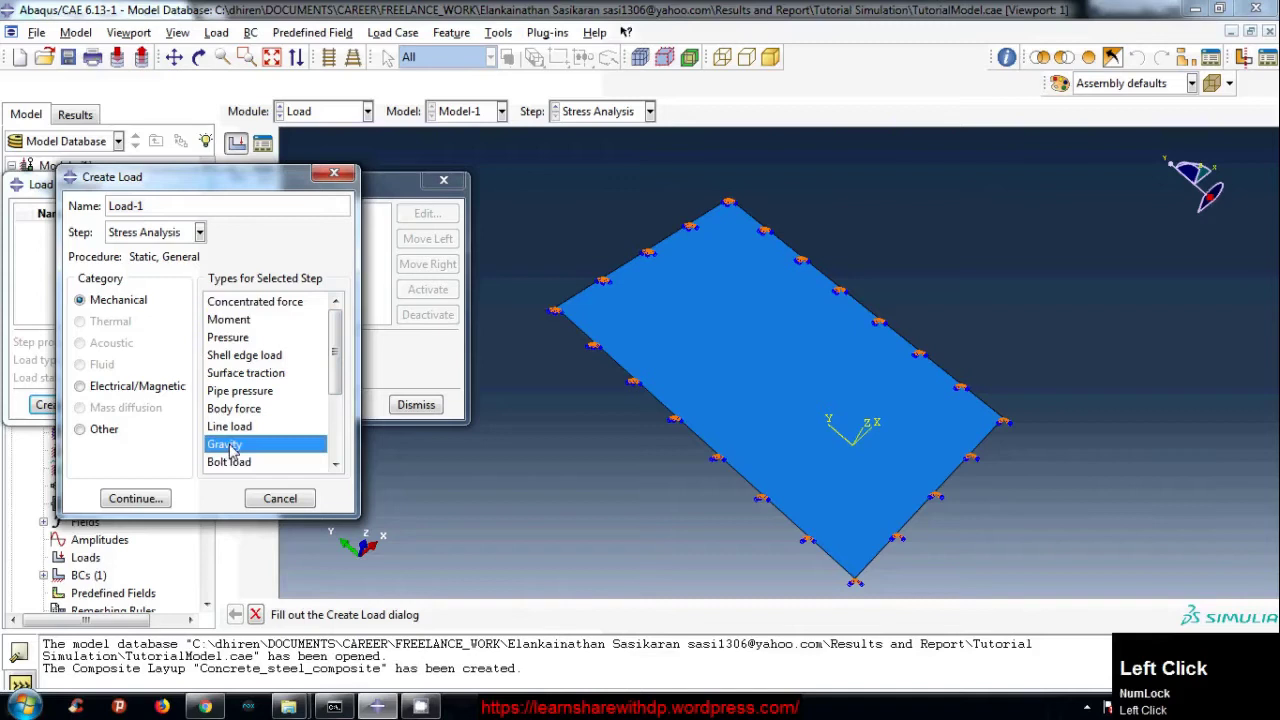
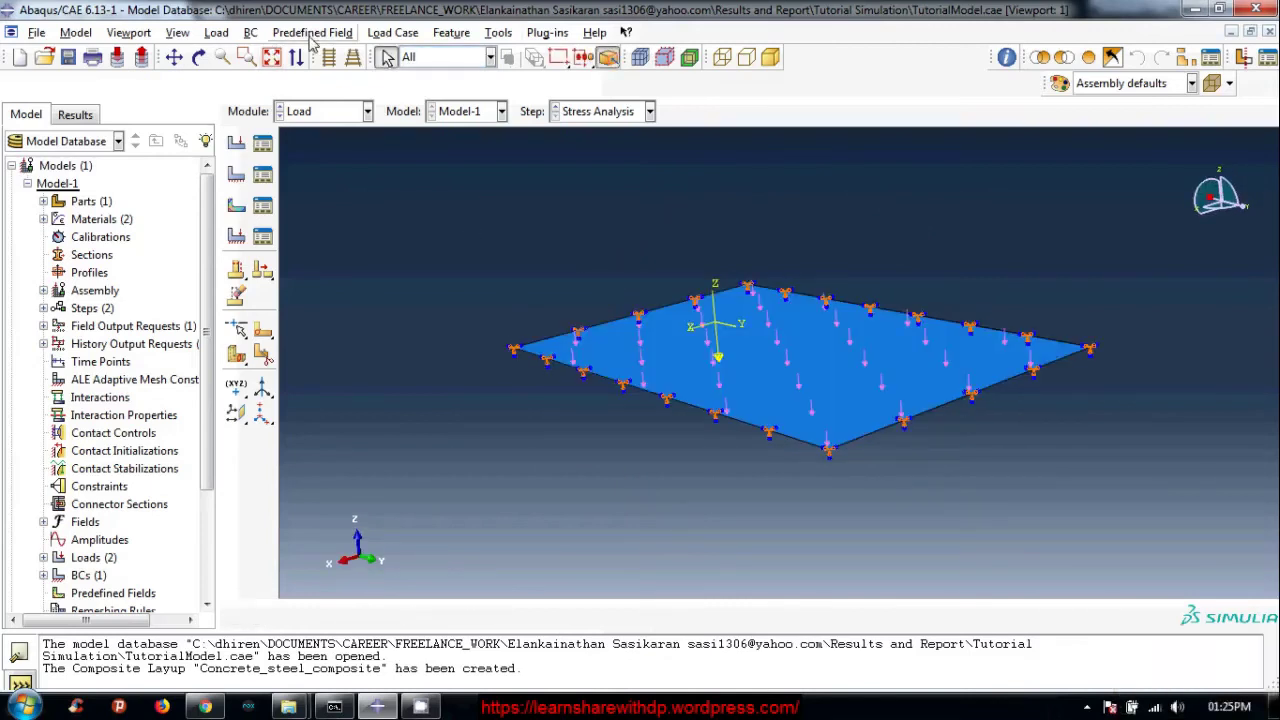
Rename the new predefined field to Temperature.
{"action": "left_click_drag", "start_coordinate": [318, 37], "coordinate": [257, 268]}
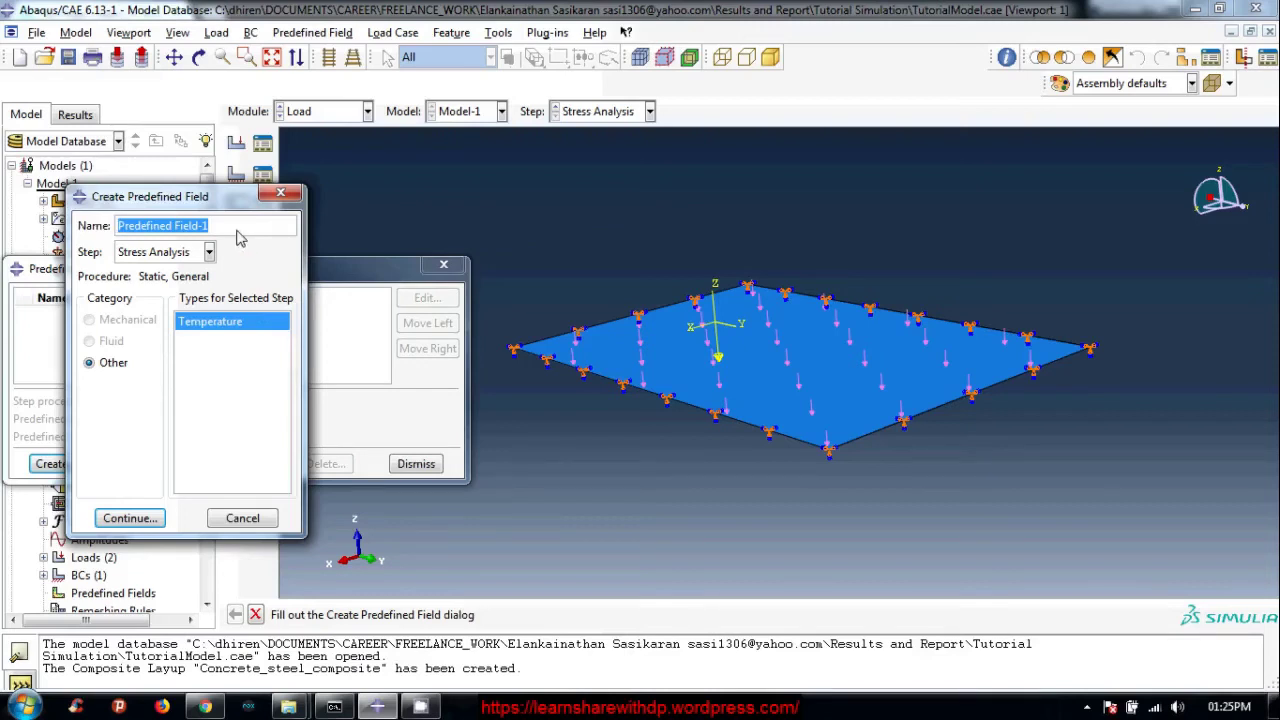
{"action": "key", "text": "shift+Num_Lock"}
{"action": "key", "text": "e"}
{"action": "type", "text": "m"}
{"action": "type", "text": "erature"}
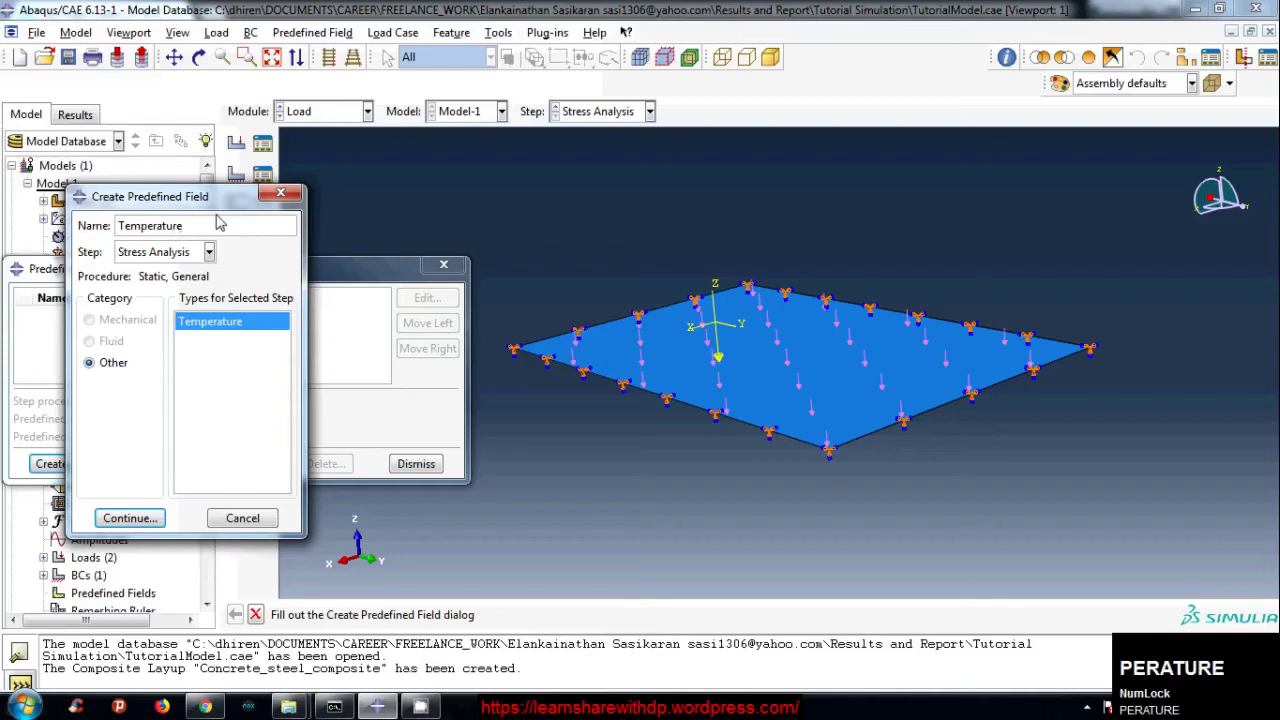
Continue to region selection and pick the whole slab as the Temperature field's region.
{"action": "left_click", "coordinate": [133, 517]}
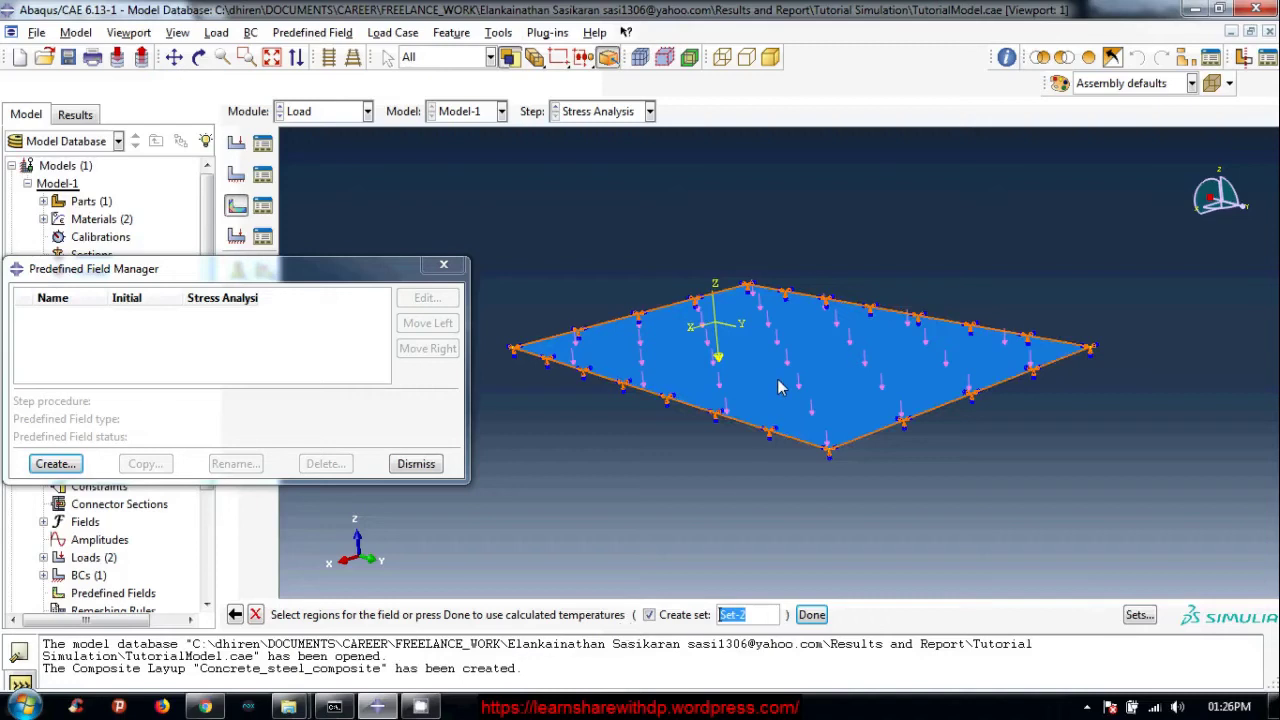
{"action": "left_click", "coordinate": [783, 388]}
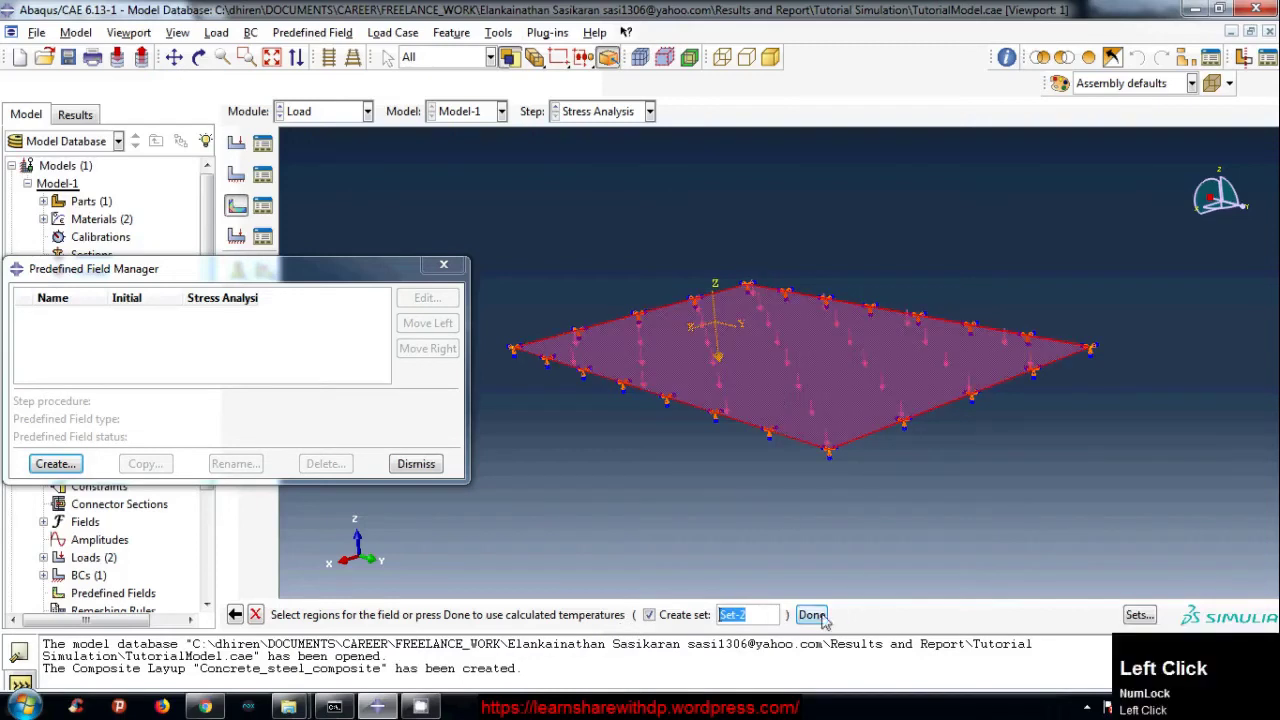
Confirm the slab as region Set-2 and list the section-variation choices for the Temperature field.
{"action": "left_click", "coordinate": [769, 607]}
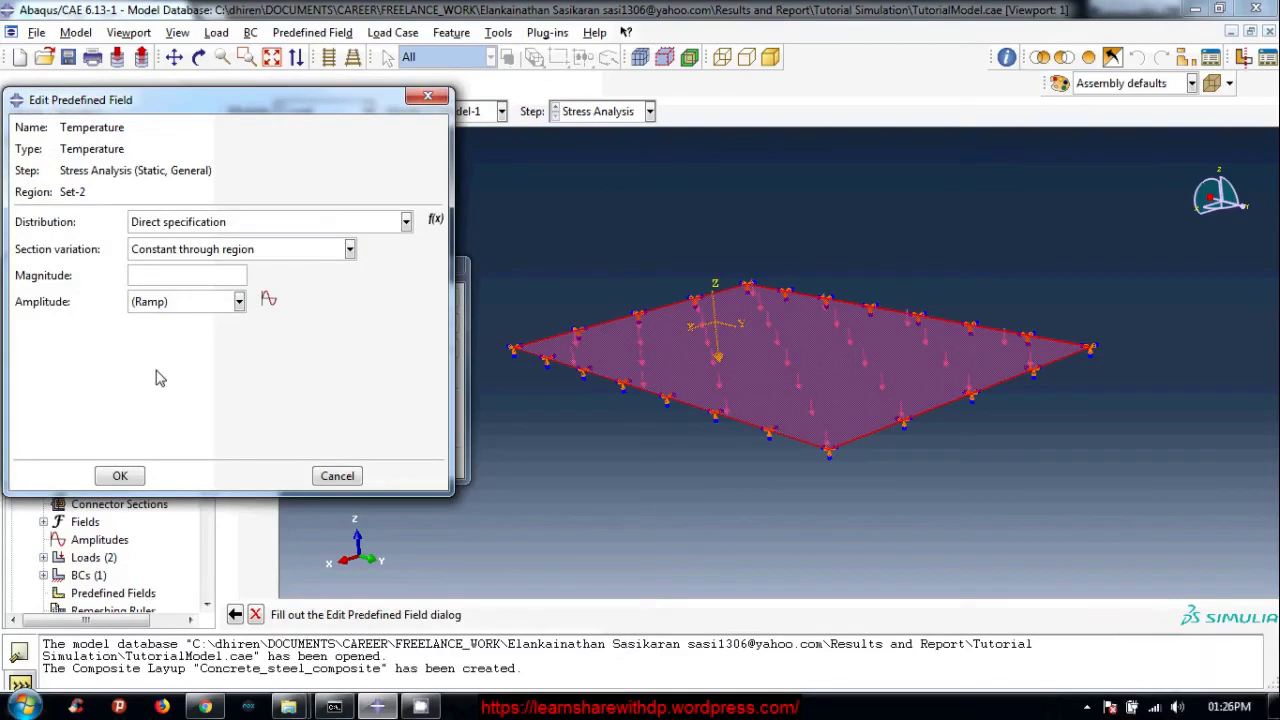
{"action": "left_click", "coordinate": [181, 369]}
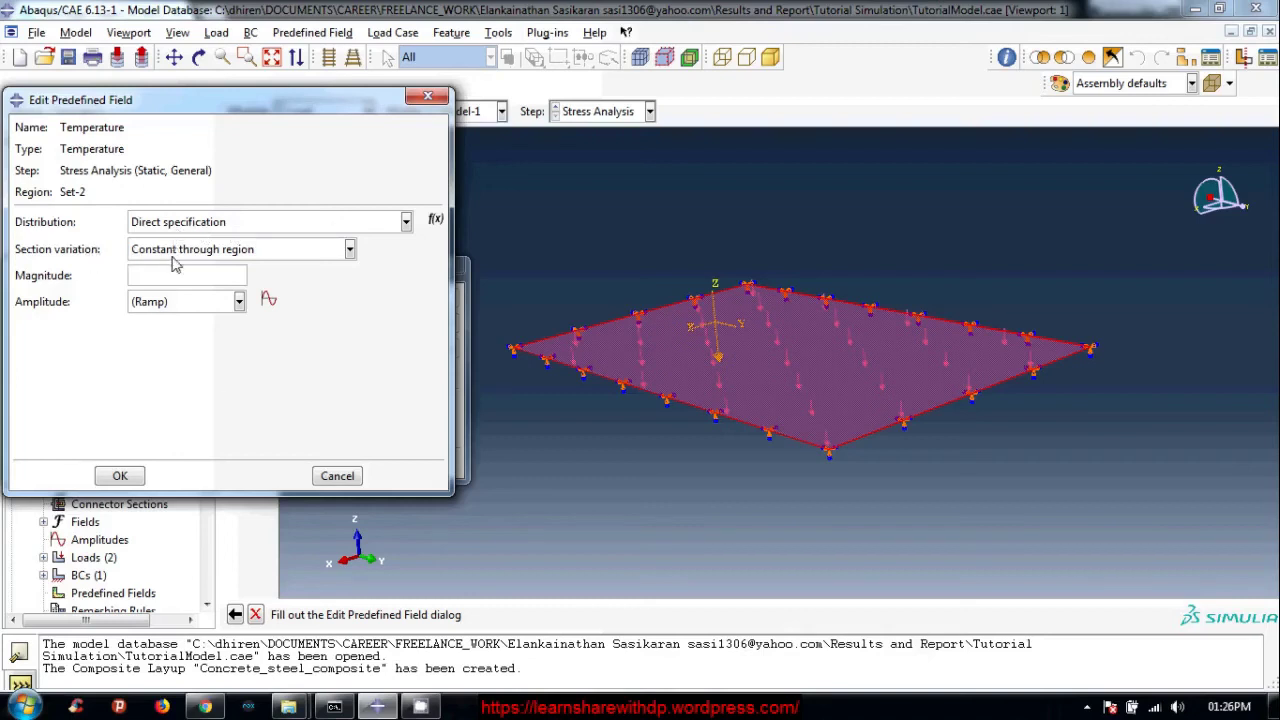
{"action": "left_click", "coordinate": [294, 251]}
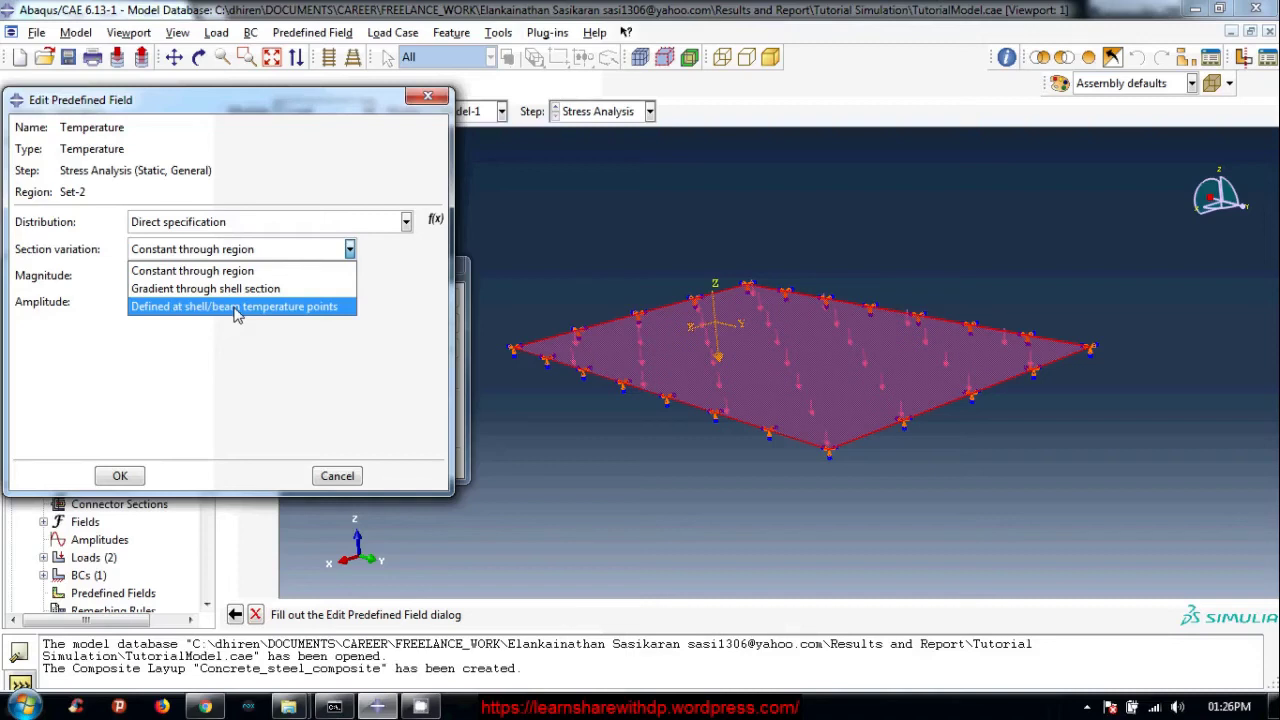
Define temperature at two shell temperature points with values 20 and 100 and a ramp amplitude.
{"action": "left_click", "coordinate": [239, 312]}
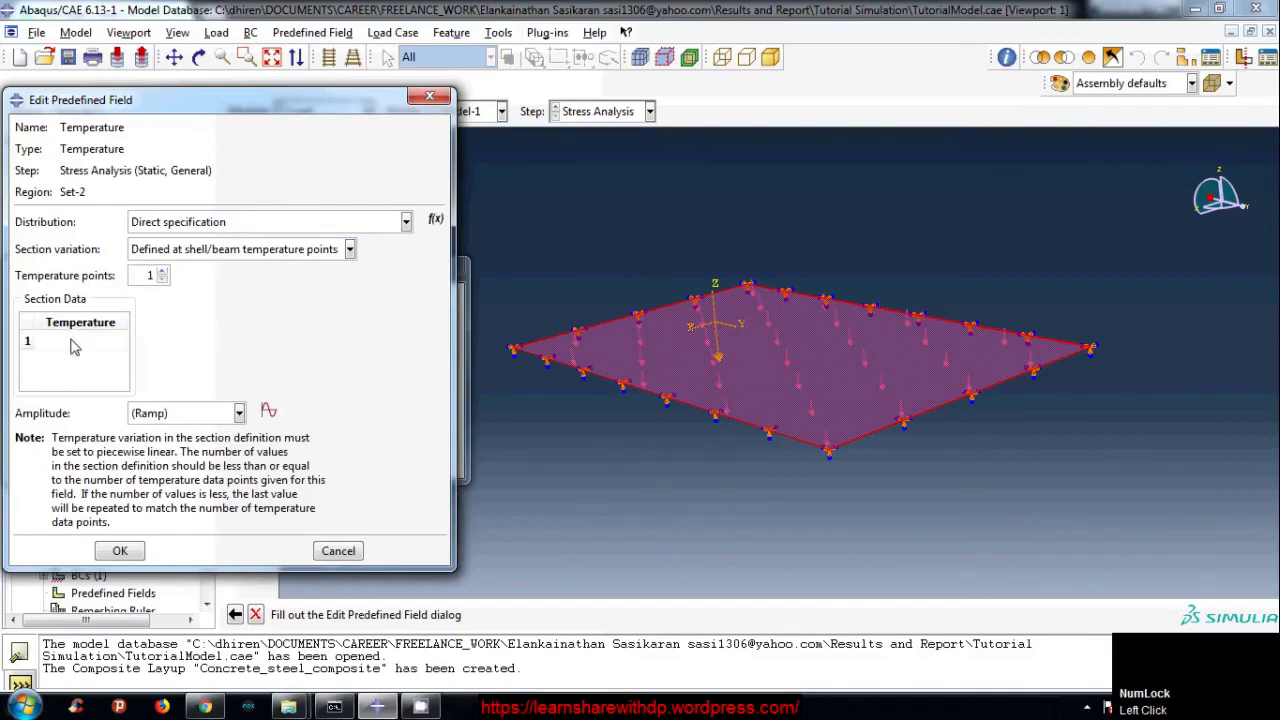
{"action": "left_click", "coordinate": [82, 337]}
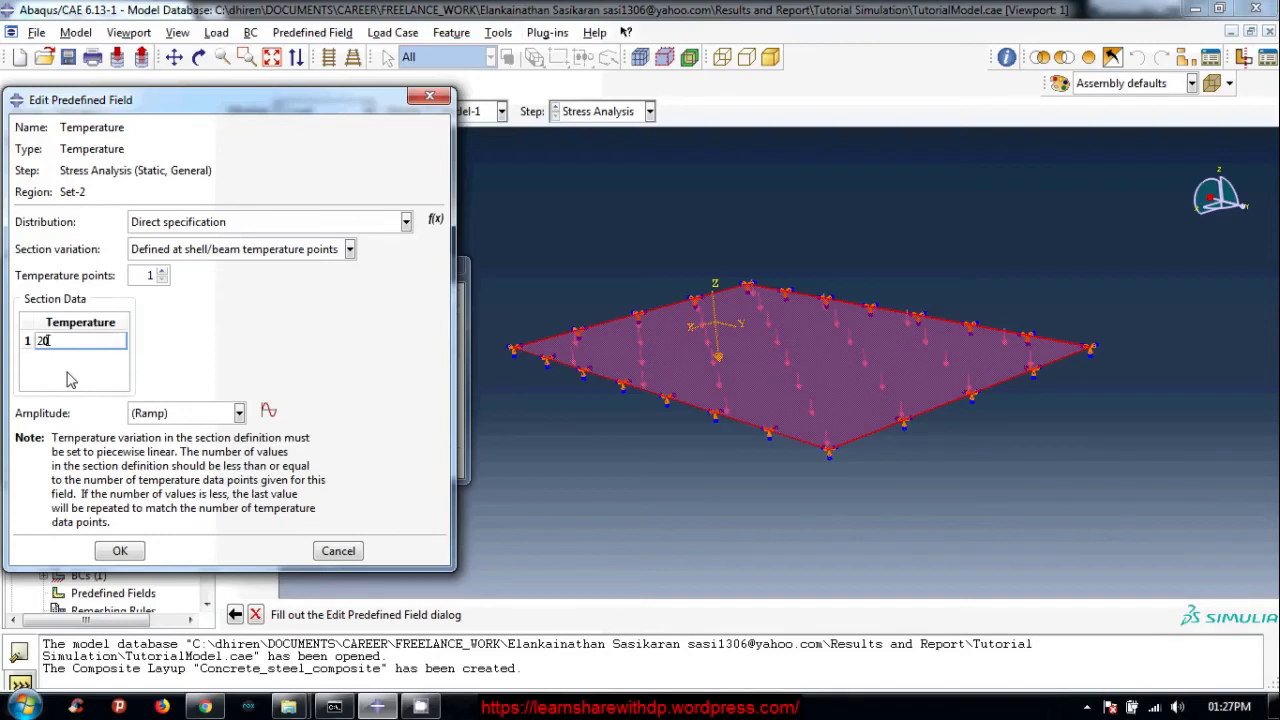
{"action": "left_click", "coordinate": [76, 370]}
{"action": "right_click", "coordinate": [76, 370]}
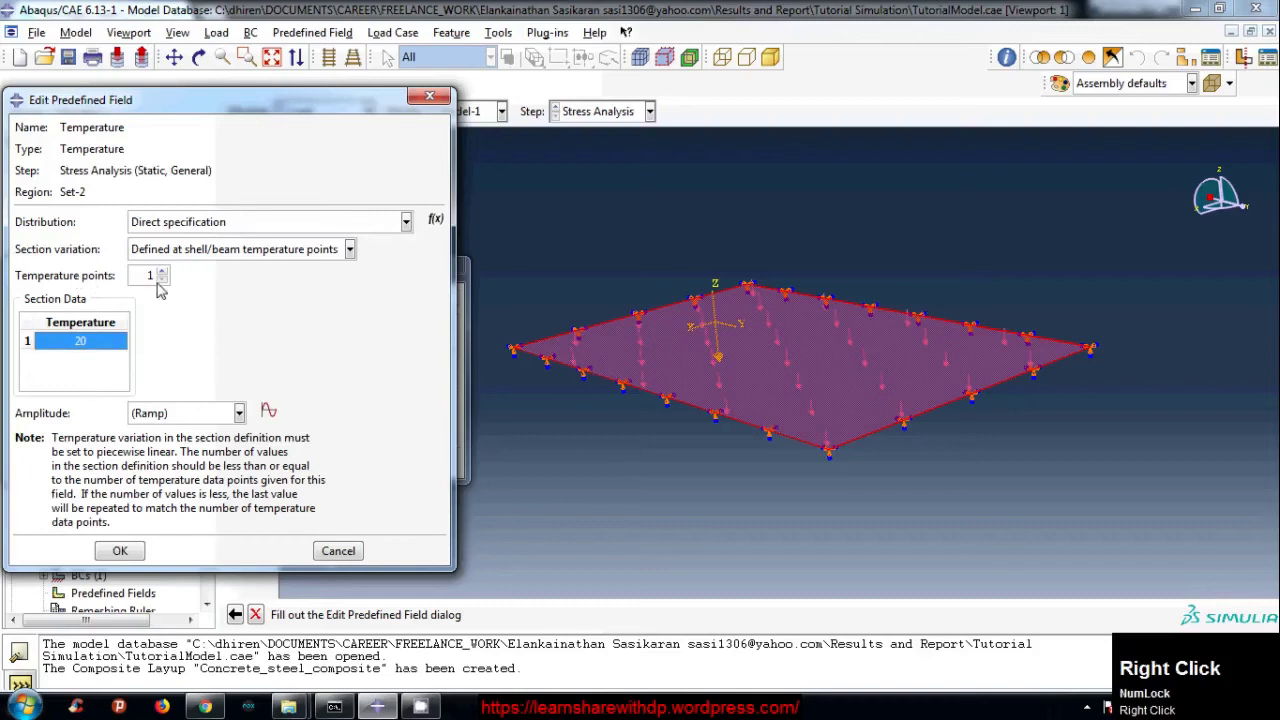
{"action": "left_click", "coordinate": [170, 271]}
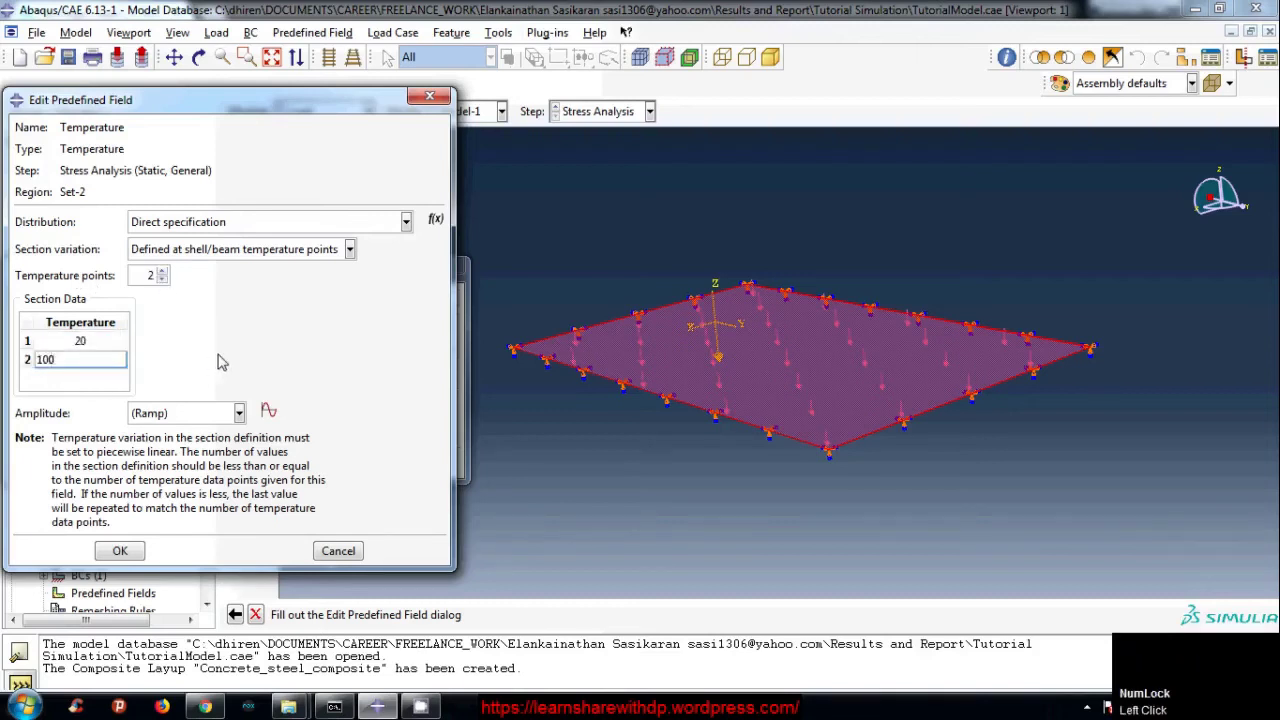
{"action": "left_click", "coordinate": [199, 360]}
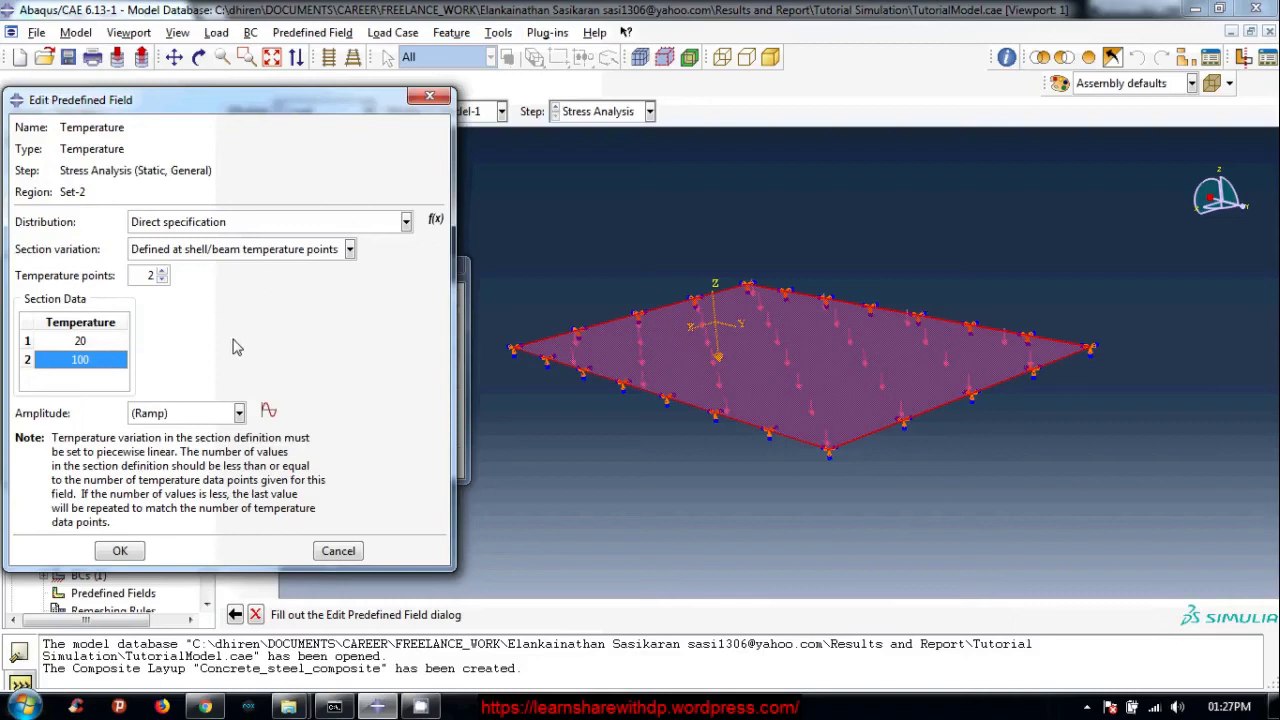
Switch the Temperature field back to two shell temperature points holding 20 and 100.
{"action": "left_click", "coordinate": [270, 249]}
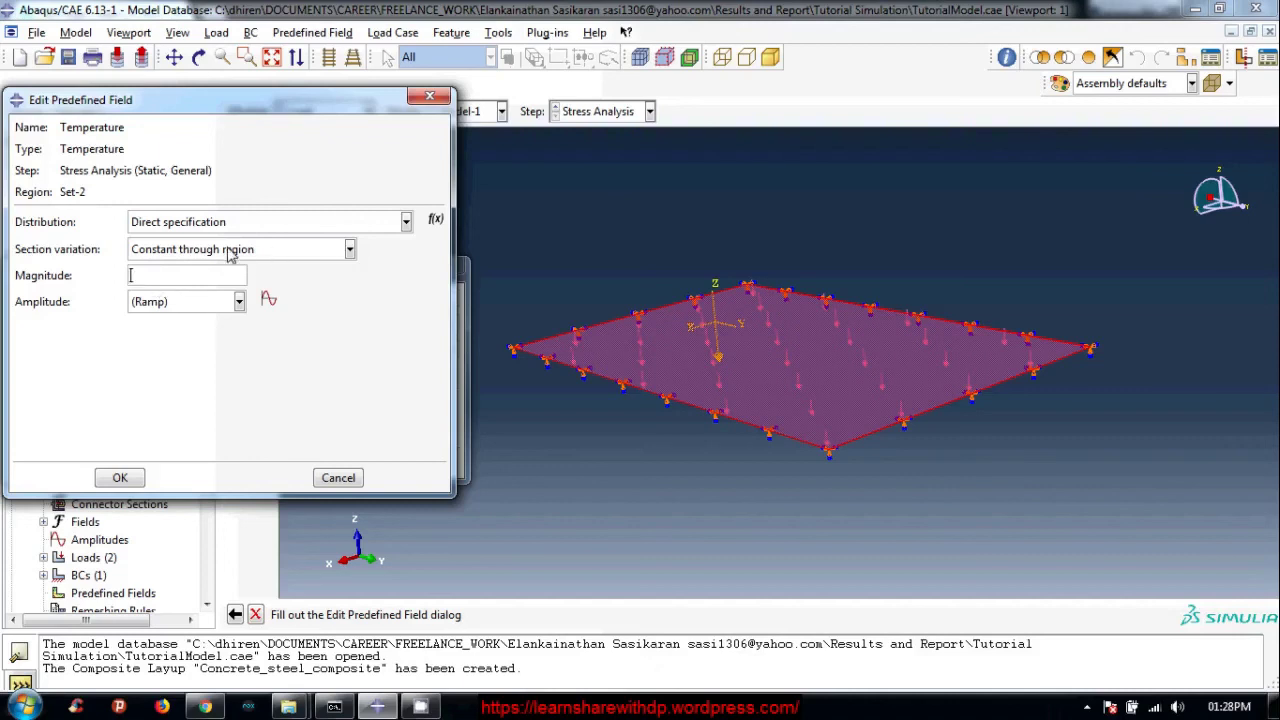
{"action": "left_click", "coordinate": [293, 256]}
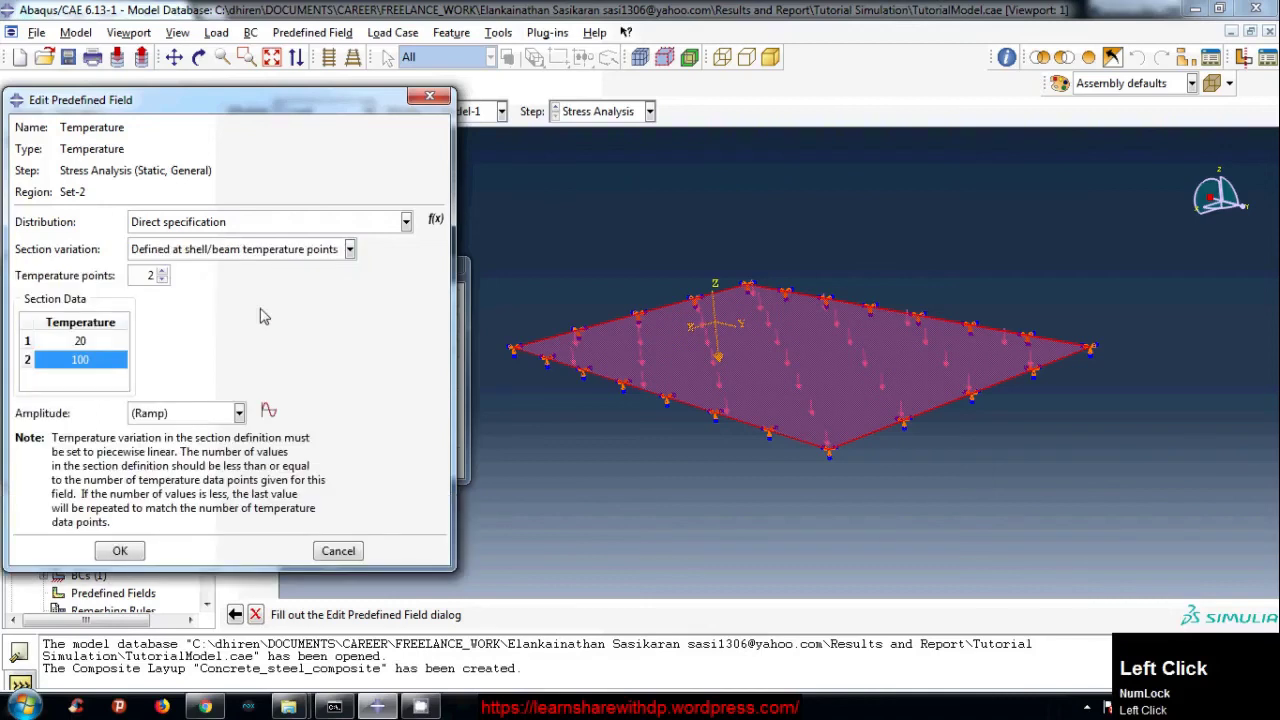
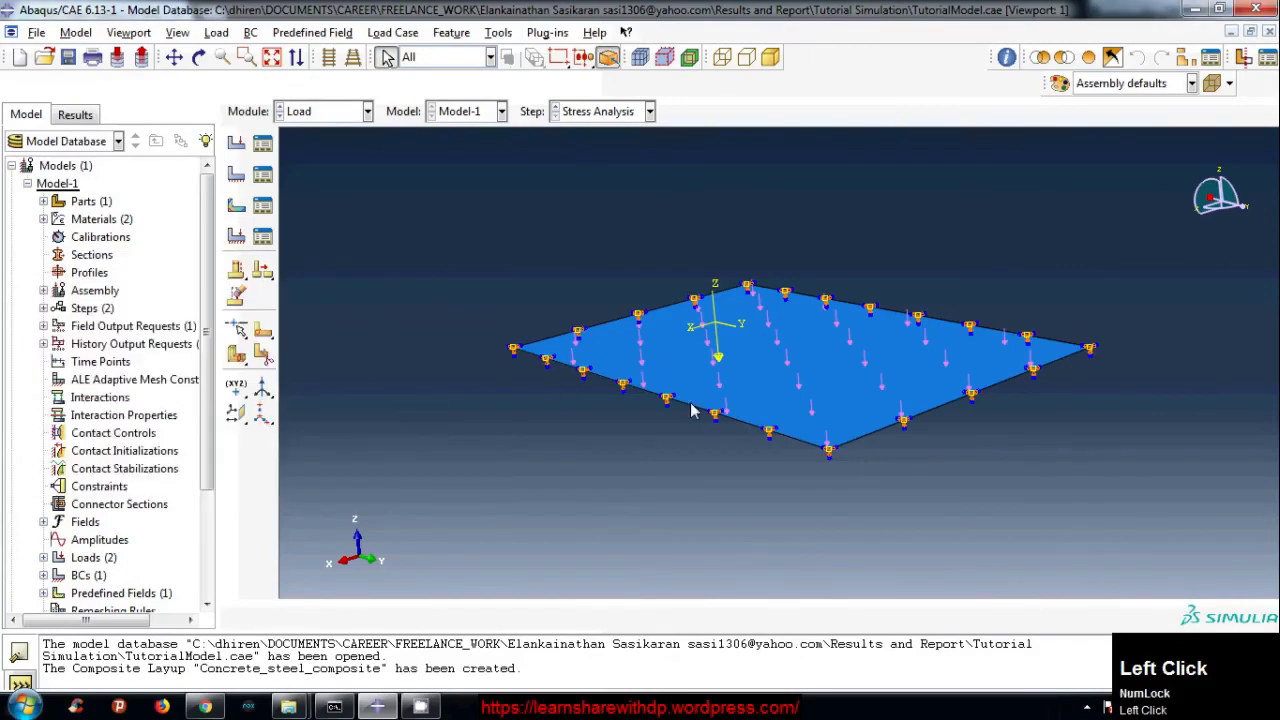
Confirm the Temperature predefined field and orbit the clamped, loaded slab to inspect it.
{"action": "left_click_drag", "start_coordinate": [752, 428], "coordinate": [608, 384]}
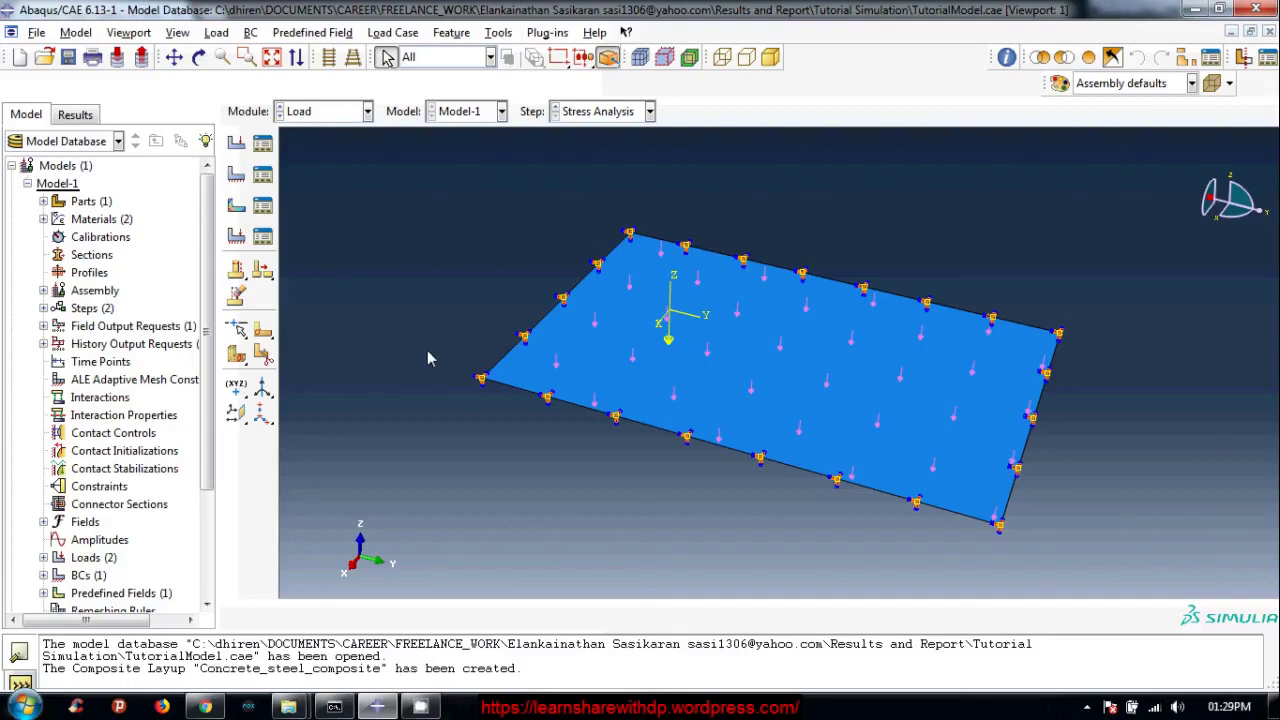
{"action": "left_click", "coordinate": [347, 151]}
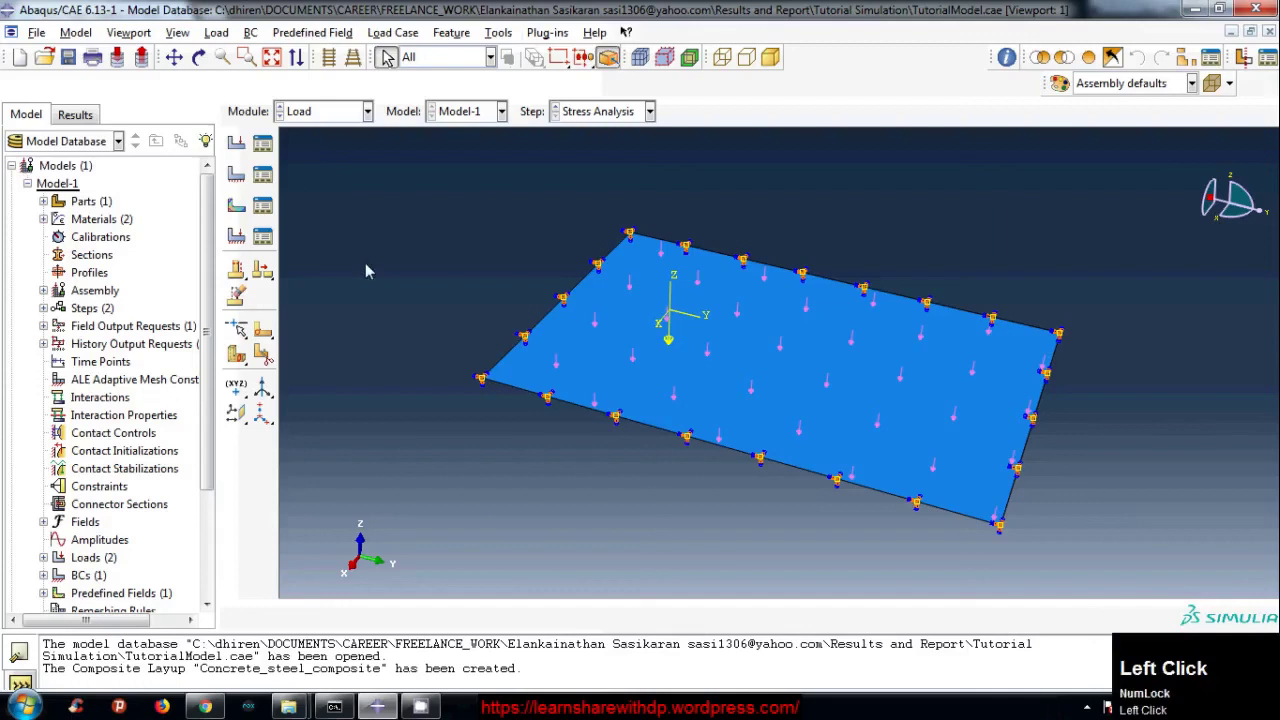